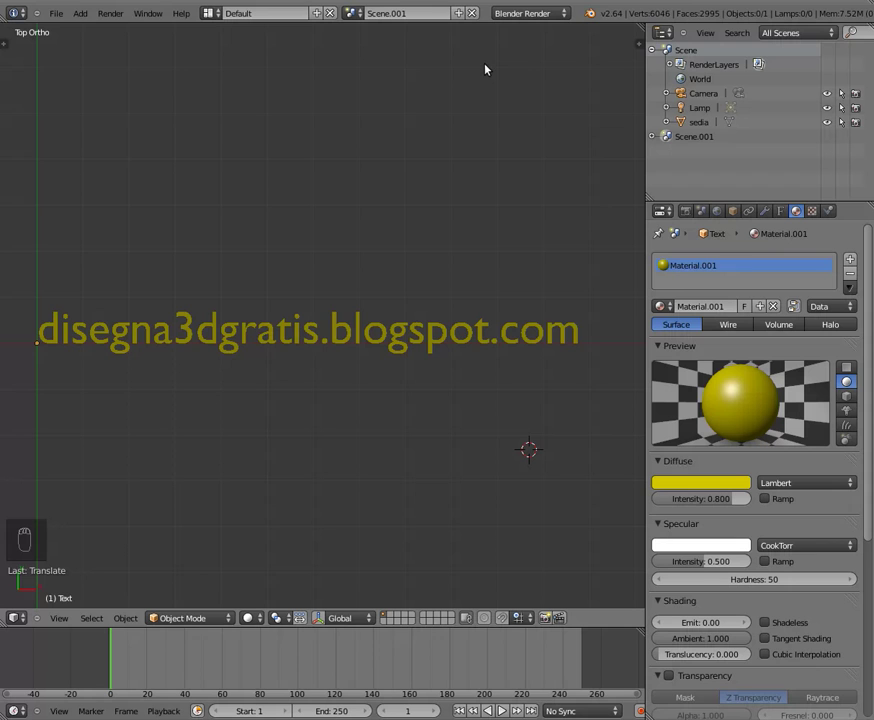
# Switch from Scene.001 to the Scene with the grey chair and view it through the camera.
pyautogui.moveTo(355, 18); pyautogui.dragTo(197, 334)
pyautogui.press('KP_0')
pyautogui.moveTo(203, 341); pyautogui.dragTo(175, 185)
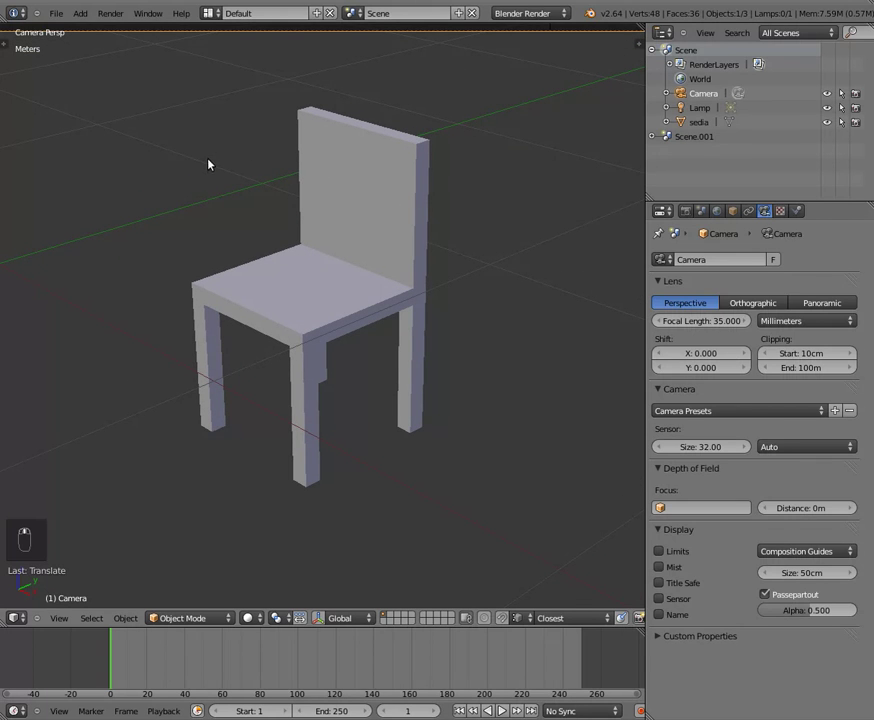
# Select the chair 'sedia', check its roughly 45 x 85 x 45 cm dimensions in the Transform panel, then hide it.
pyautogui.rightClick(355, 144)
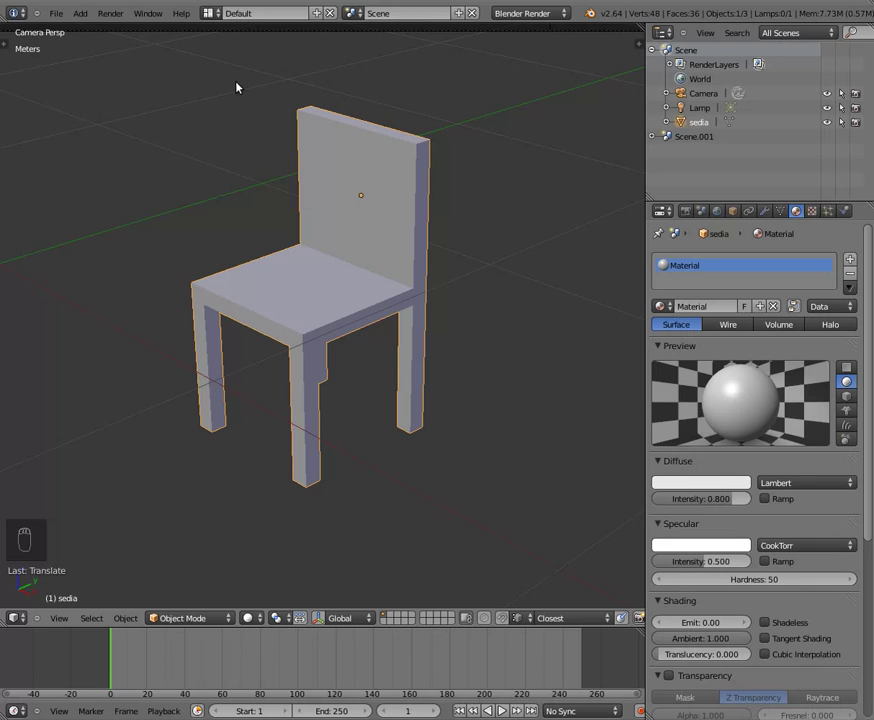
pyautogui.press('n')
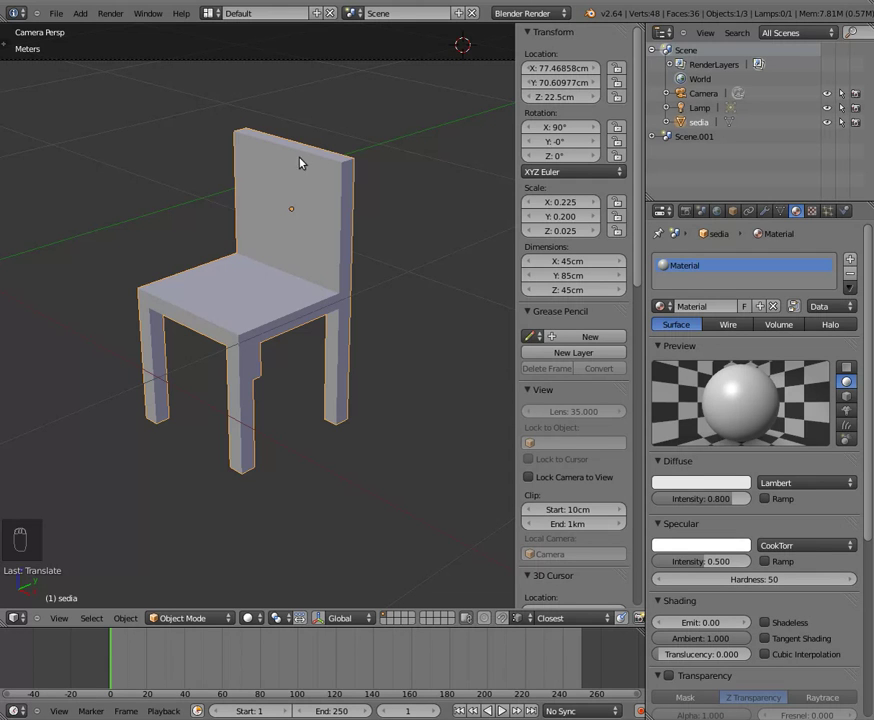
pyautogui.press('n')
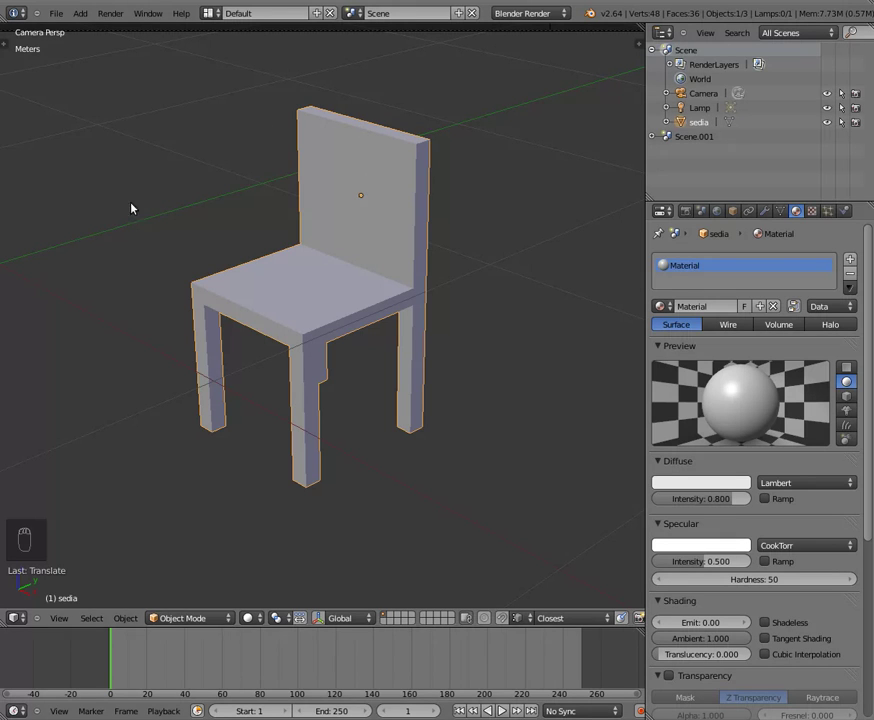
# Duplicate the chair as 'sedia.001' and scale the copy up into a giant chair.
pyautogui.moveTo(223, 202); pyautogui.dragTo(223, 202)
pyautogui.press('shift+d')
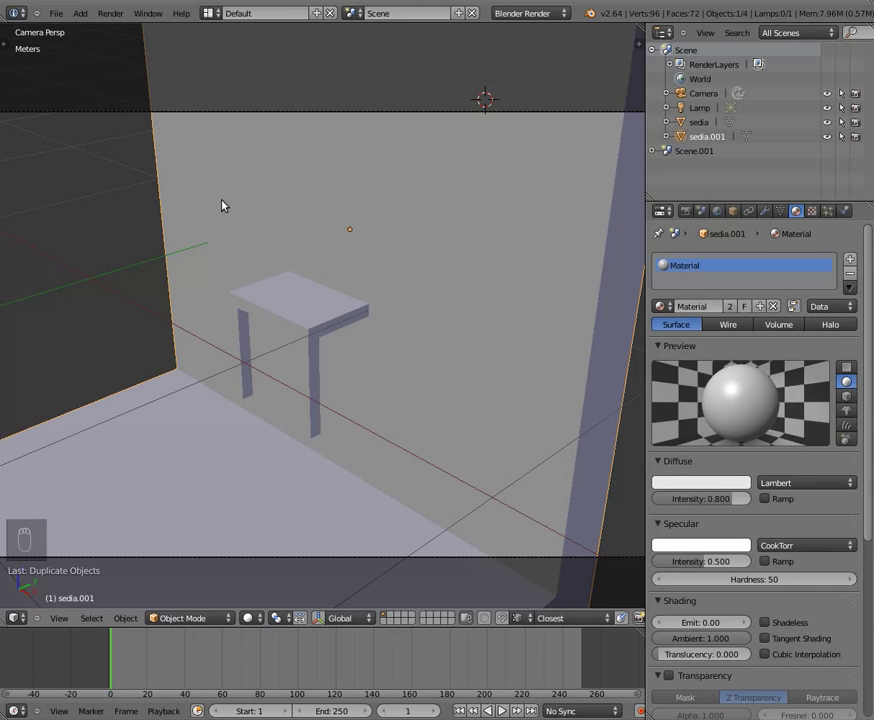
pyautogui.moveTo(225, 203); pyautogui.dragTo(258, 224)
# Move the small original chair along one axis so it rests on the giant chair's seat.
pyautogui.press('KP_7')
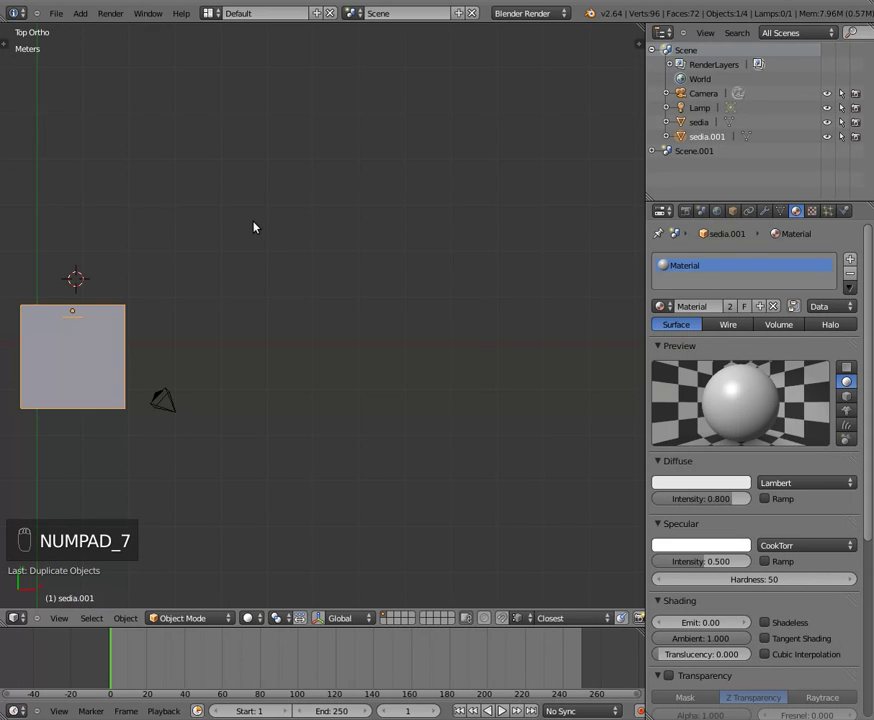
pyautogui.press('KP_1')
pyautogui.press('KP_3')
pyautogui.press('KP_7')
pyautogui.press('KP_1')
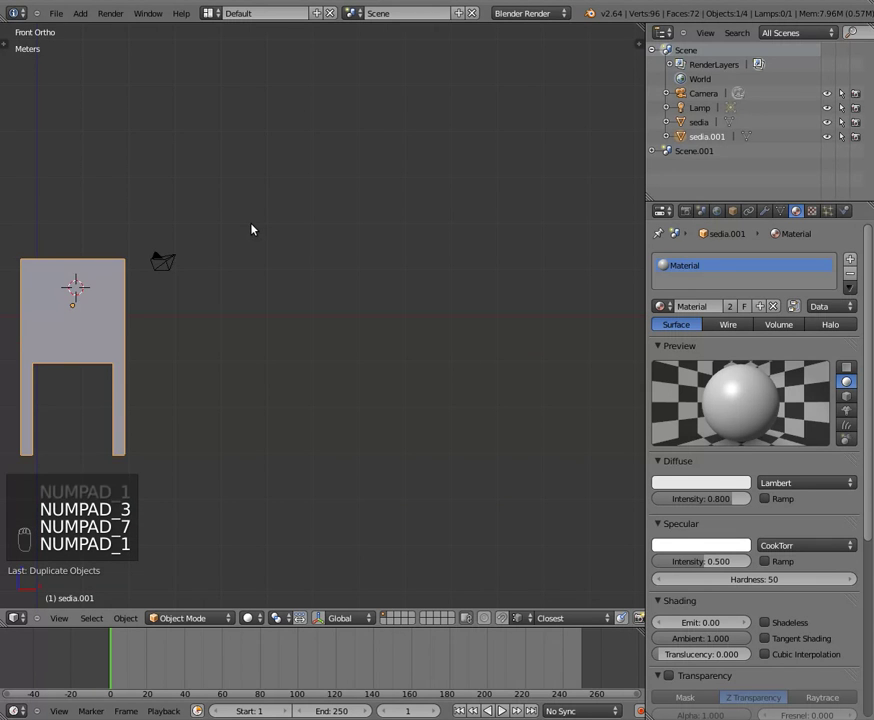
pyautogui.press('KP_3')
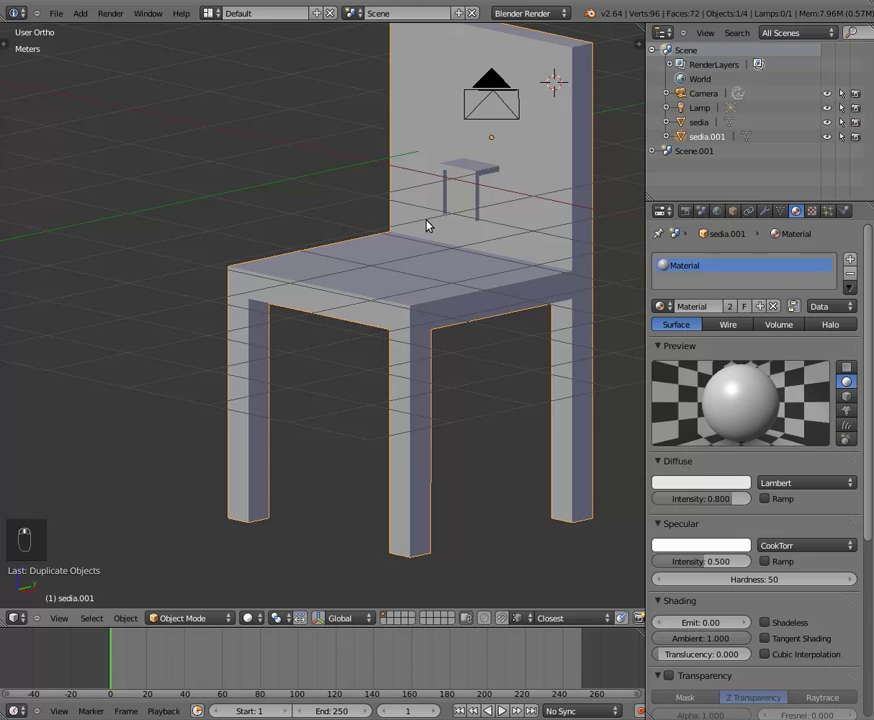
pyautogui.moveTo(401, 192); pyautogui.dragTo(321, 231)
pyautogui.press('g')
pyautogui.middleClick(321, 231)
pyautogui.moveTo(292, 323); pyautogui.dragTo(304, 293)
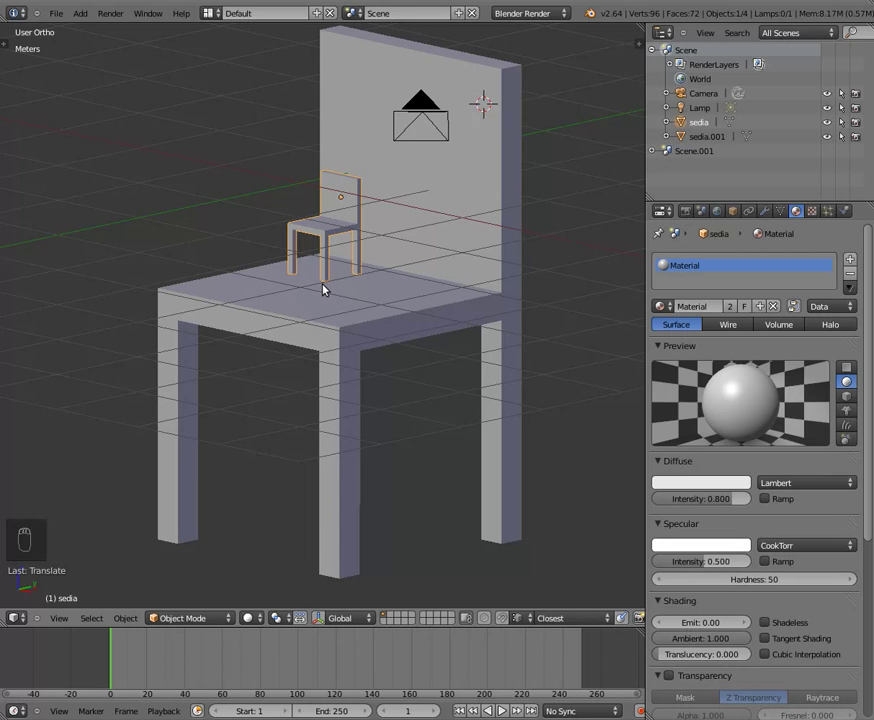
# In top wireframe view, slide the small chair axis-constrained toward the back left of the seat.
pyautogui.press('KP_7')
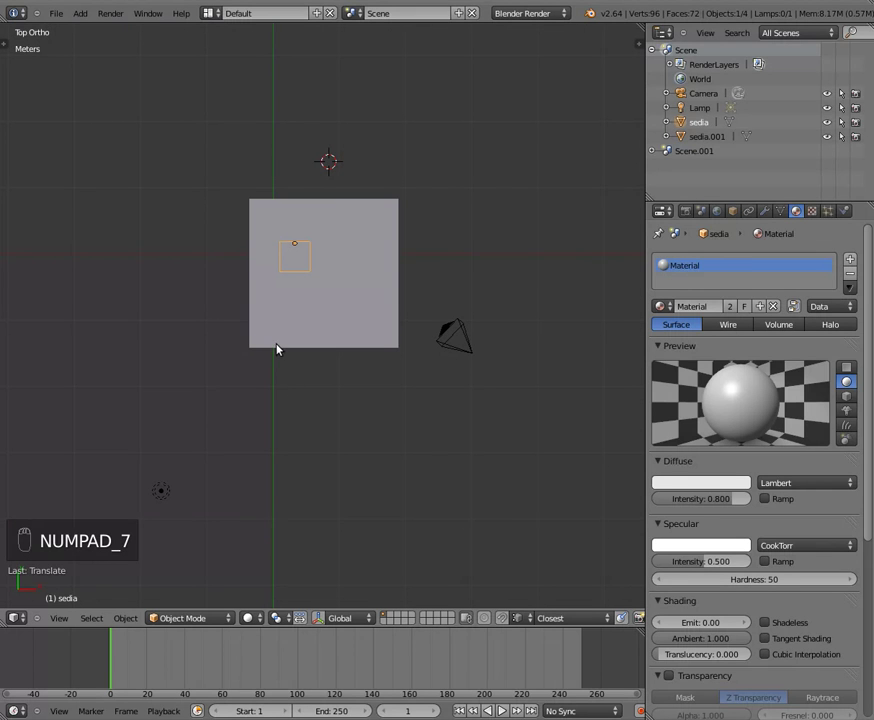
pyautogui.press('z')
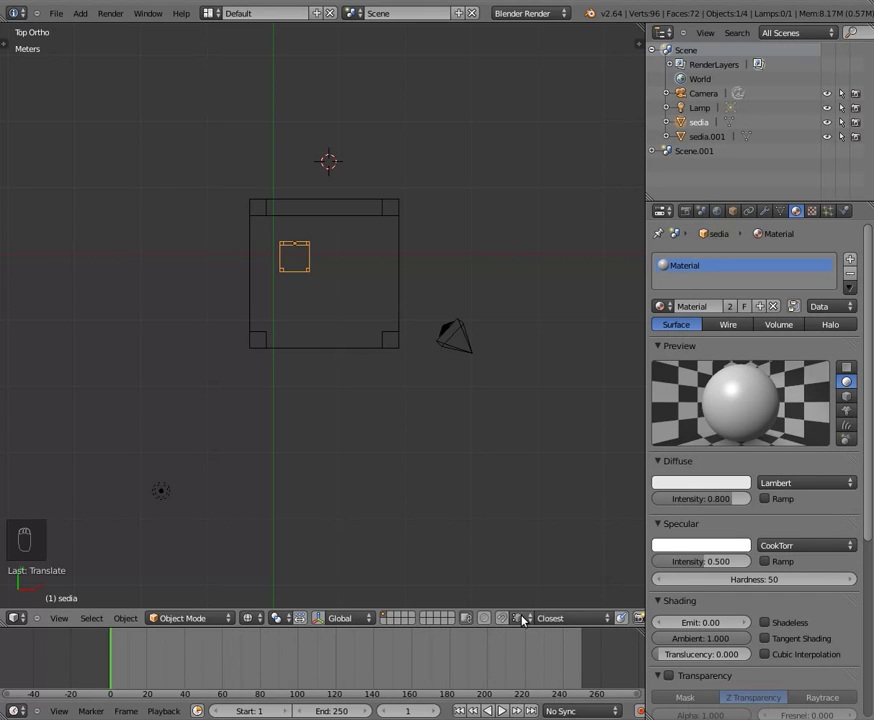
pyautogui.moveTo(523, 618); pyautogui.dragTo(285, 469)
pyautogui.middleClick(270, 401)
pyautogui.press('z')
pyautogui.middleClick(310, 366)
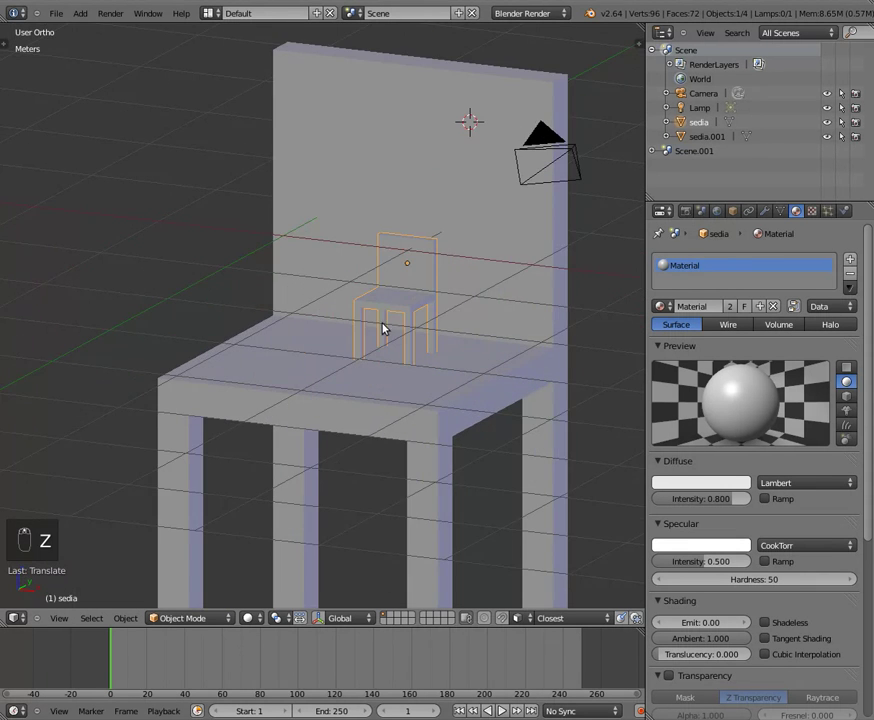
pyautogui.click(313, 349)
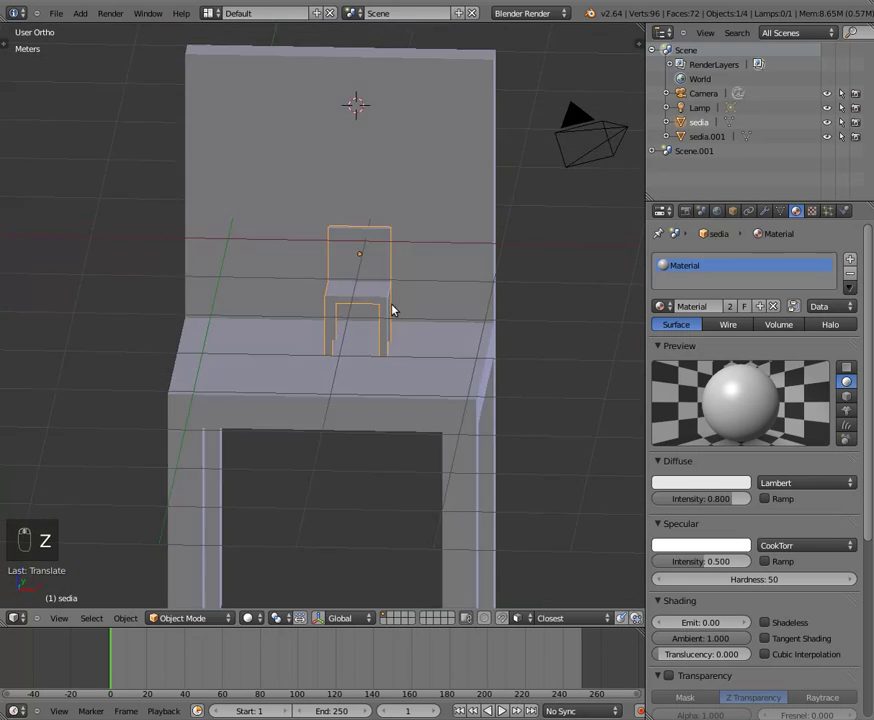
# Recheck the small chair's placement from above in wireframe and start a further adjustment.
pyautogui.press('KP_7')
pyautogui.press('z')
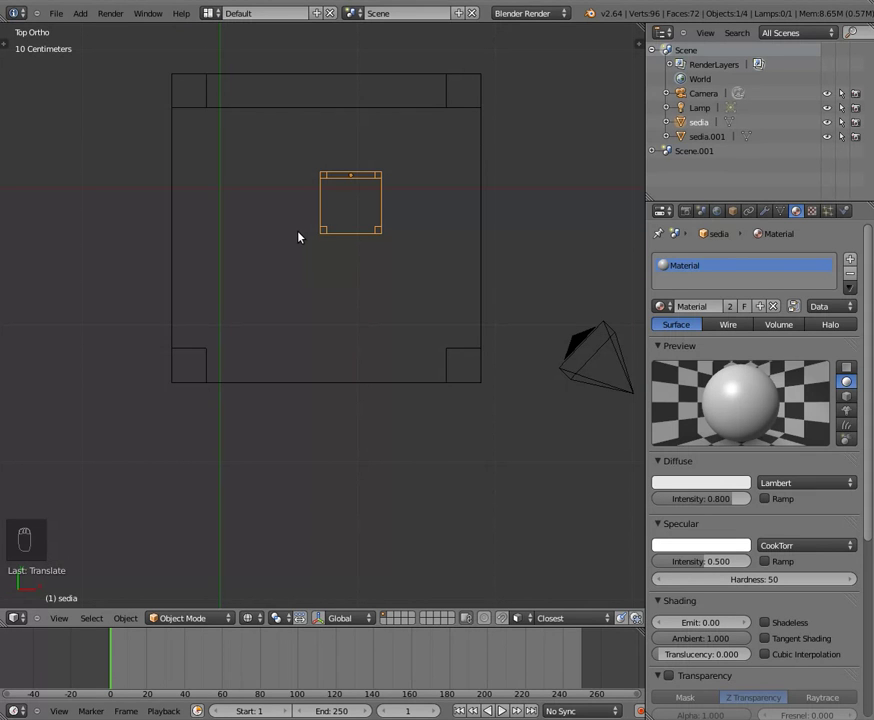
pyautogui.press('g')
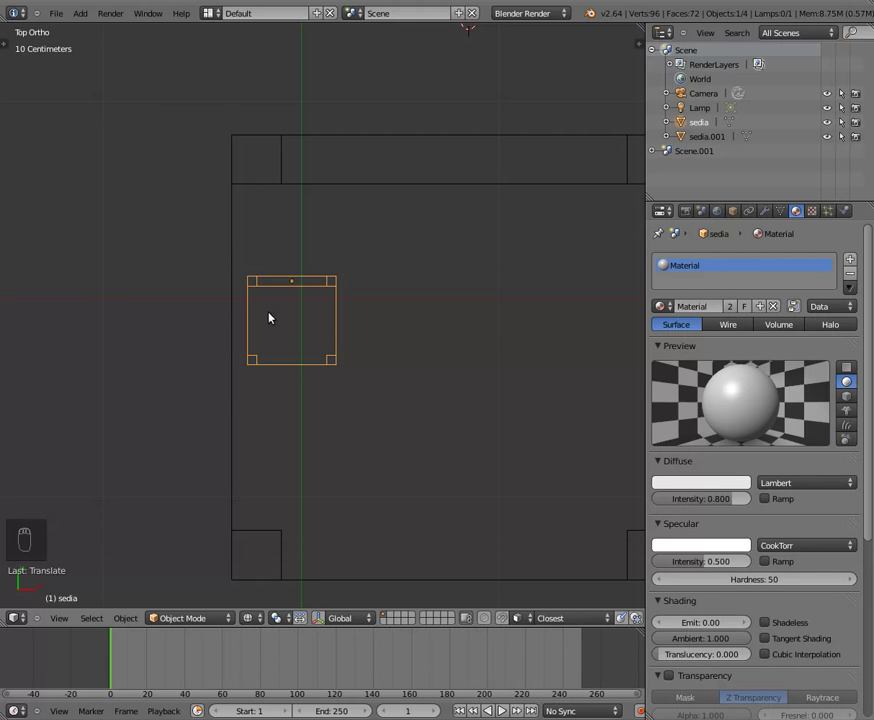
# Begin transforming the big chair by mistake and cancel it, returning to top view.
pyautogui.moveTo(314, 133); pyautogui.dragTo(288, 216)
pyautogui.press('s')
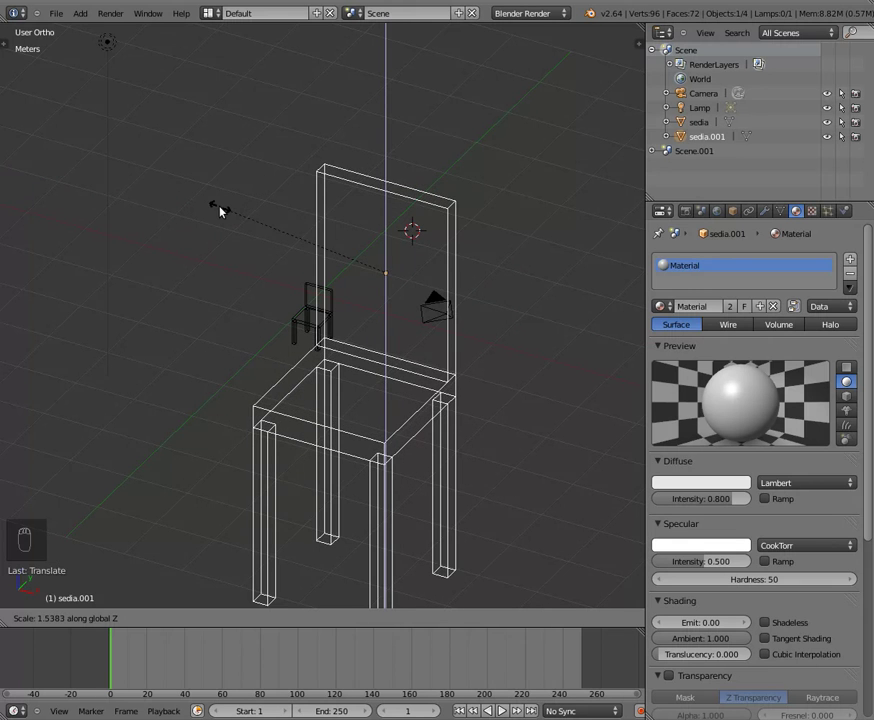
pyautogui.moveTo(213, 212); pyautogui.dragTo(312, 319)
pyautogui.press('KP_7')
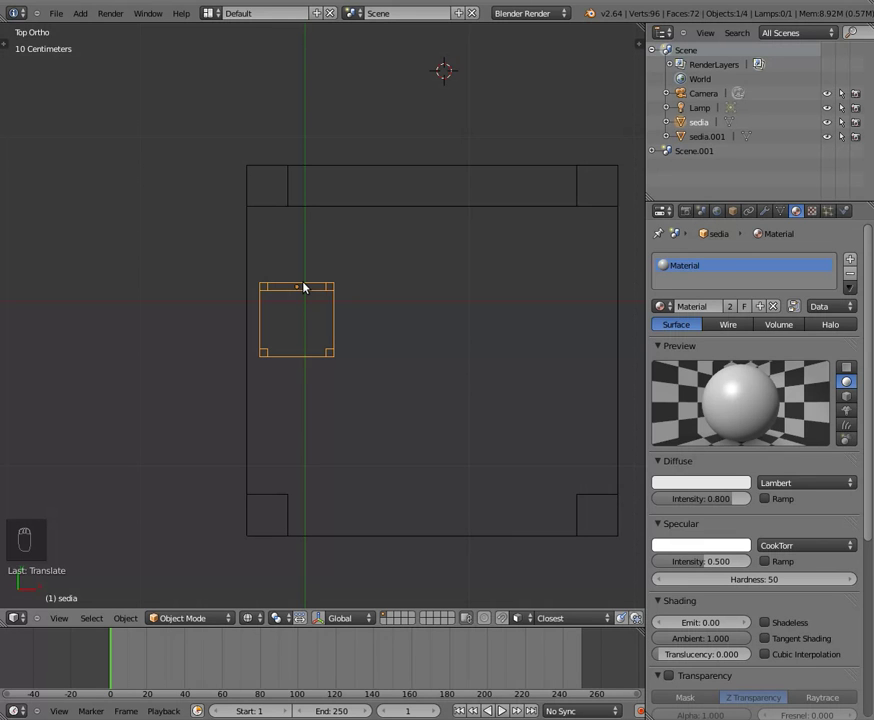
# Rotate the small chair about 45 degrees so it sits diagonally on the seat.
pyautogui.press('r')
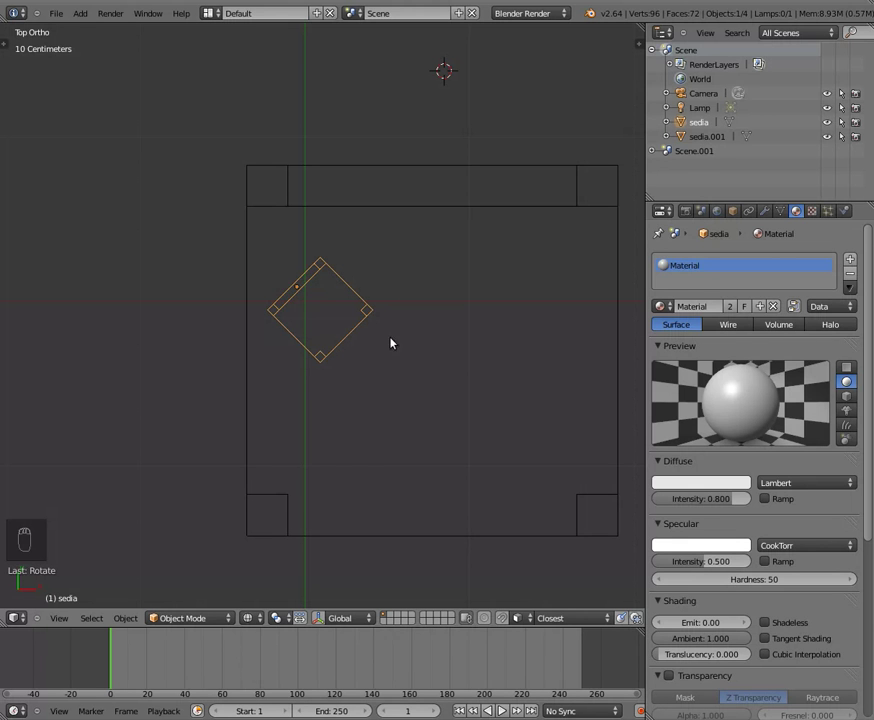
pyautogui.middleClick(194, 360)
pyautogui.middleClick(147, 274)
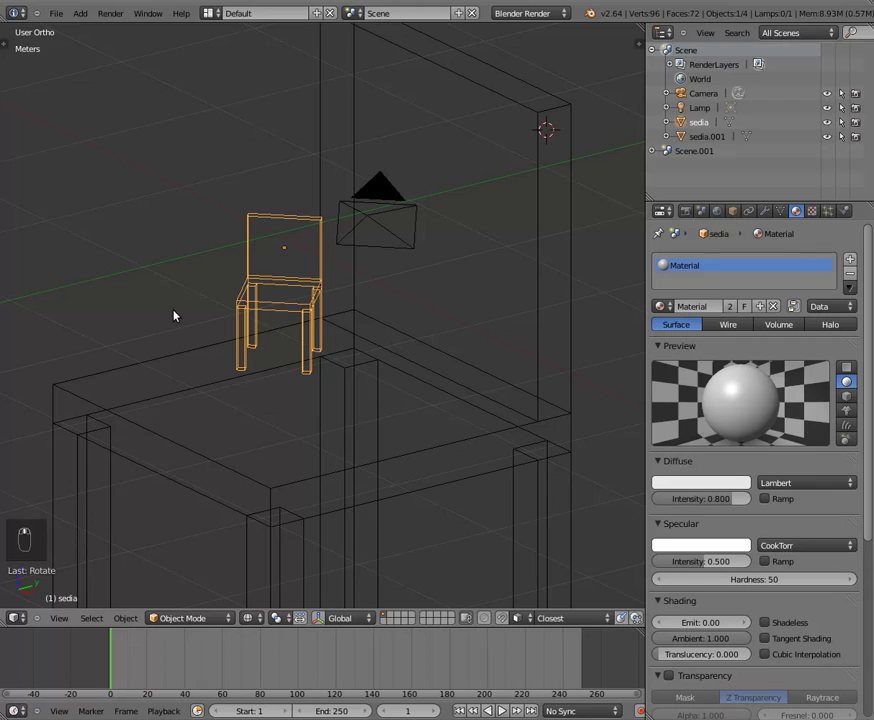
# Duplicate the small chair and slide the copy sideways to the right half of the seat.
pyautogui.press('KP_7')
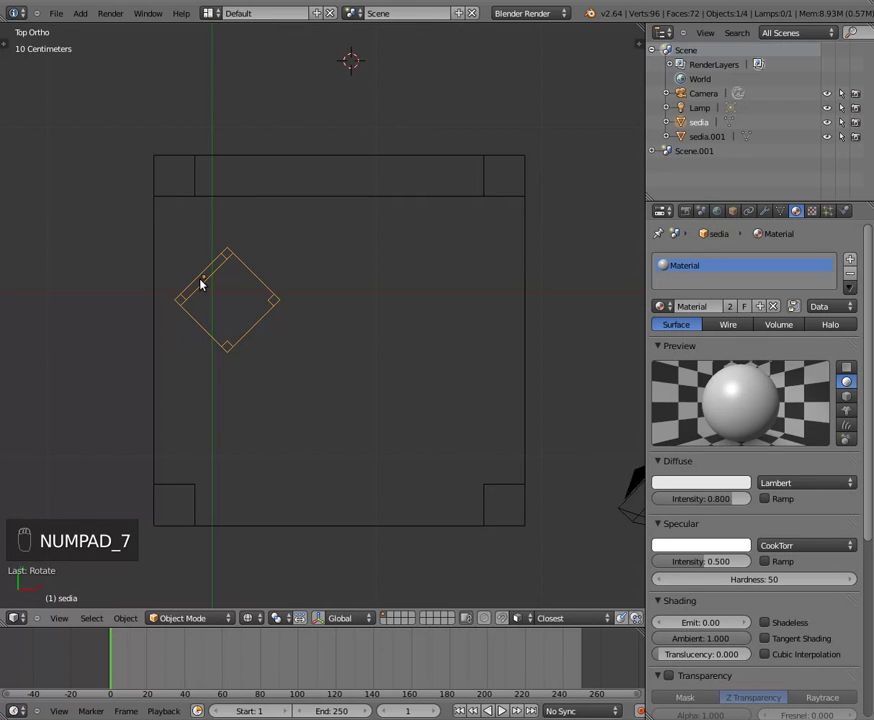
pyautogui.press('shift+d')
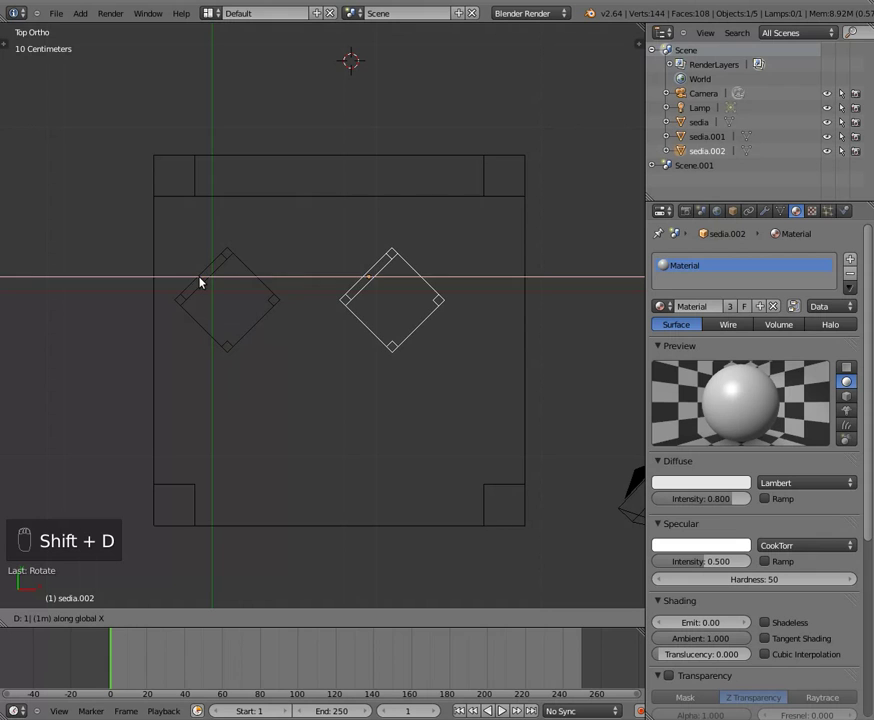
pyautogui.press('r')
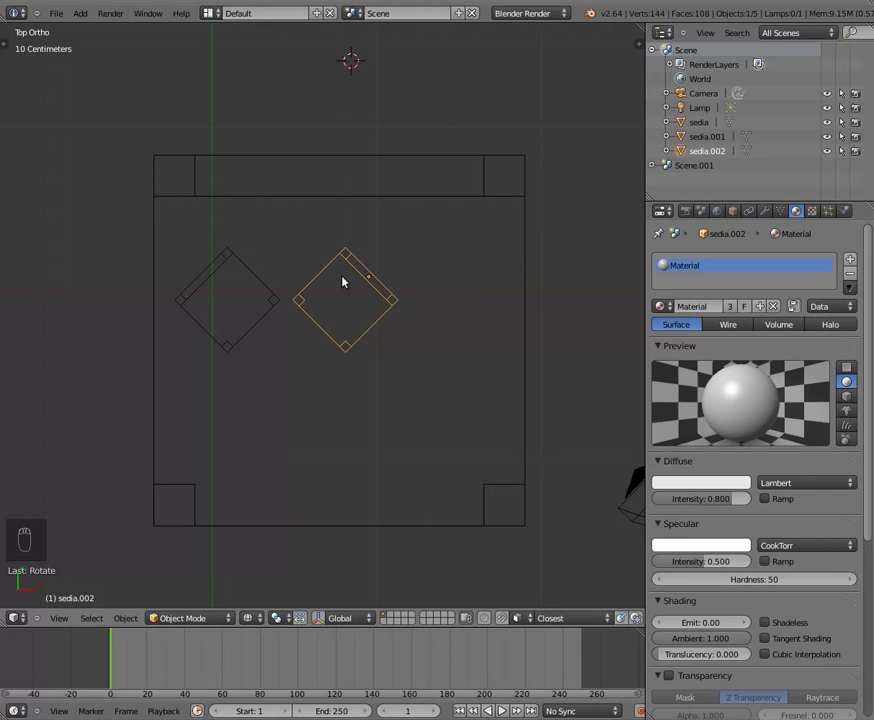
pyautogui.press('g')
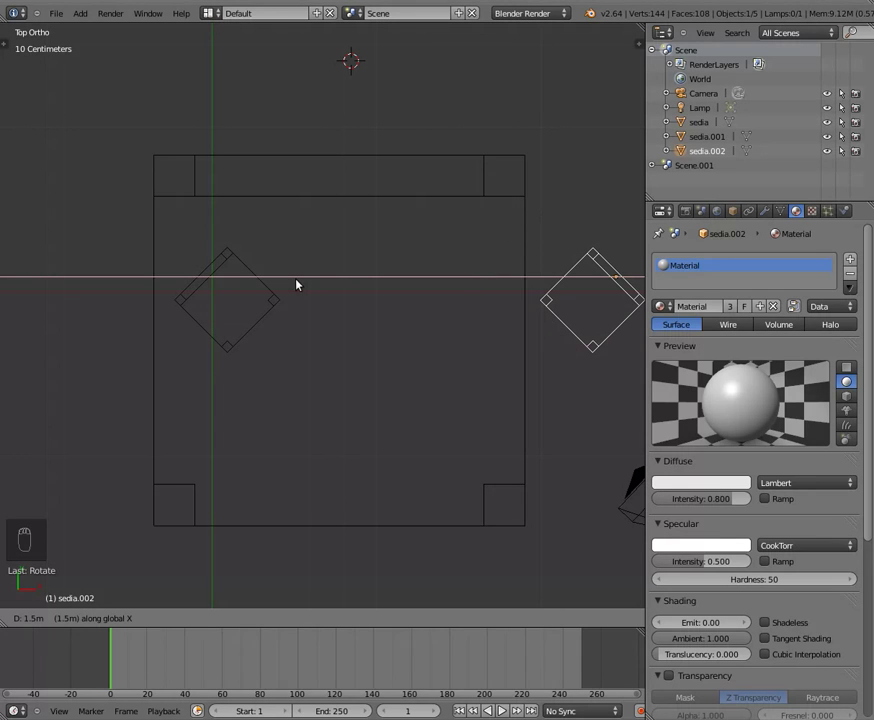
pyautogui.moveTo(239, 252); pyautogui.dragTo(243, 246)
pyautogui.press('g')
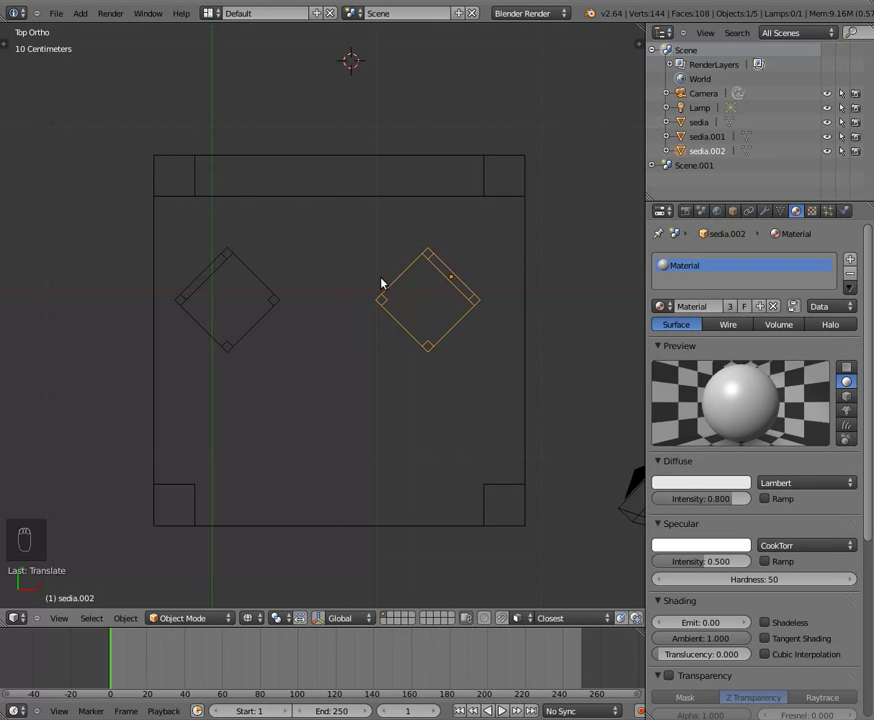
# Duplicate the right-hand chair and move the copy forward to the front right of the seat.
pyautogui.press('shift+d')
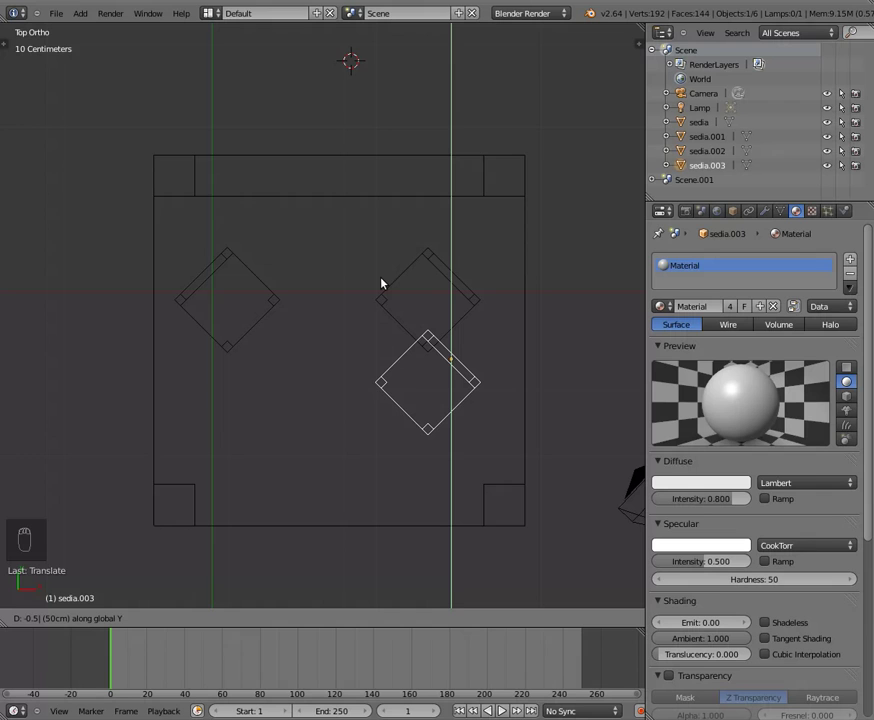
pyautogui.click(394, 264)
pyautogui.press('g')
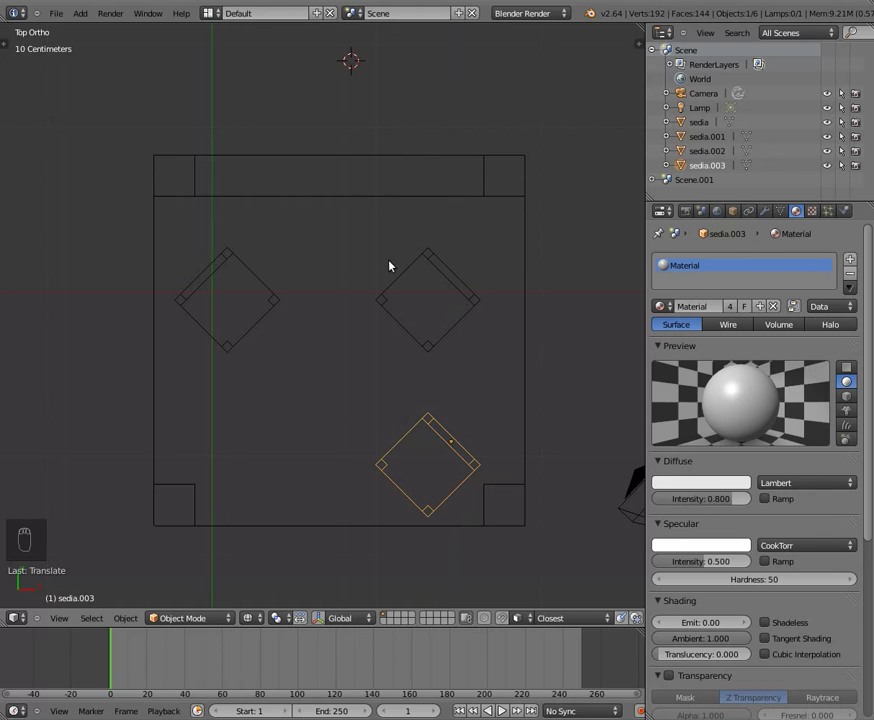
pyautogui.press('r')
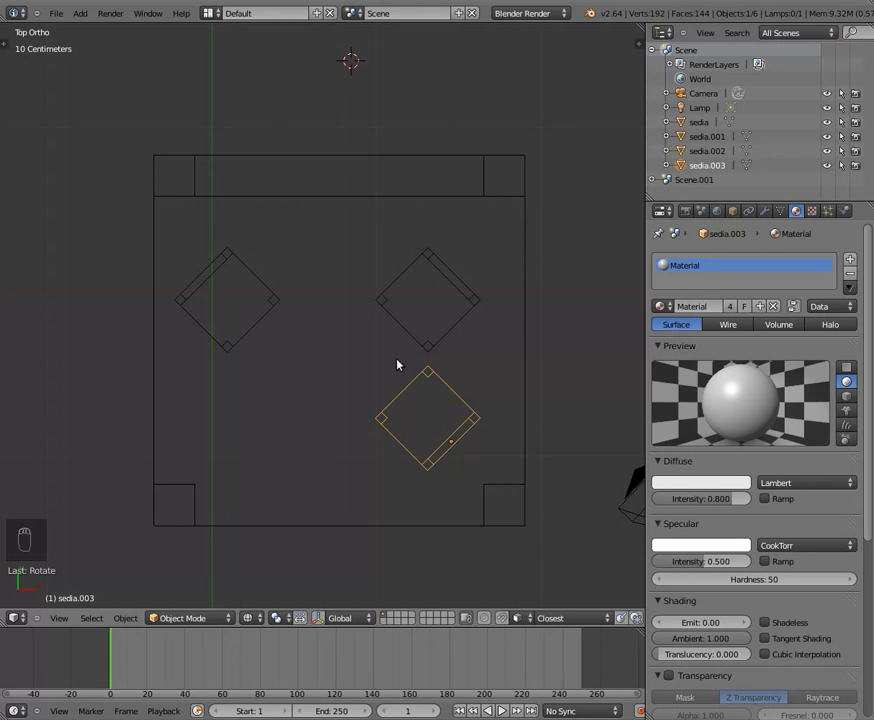
# Make a fourth small chair and line it up at the front left, completing the two-by-two grid.
pyautogui.press('shift+d')
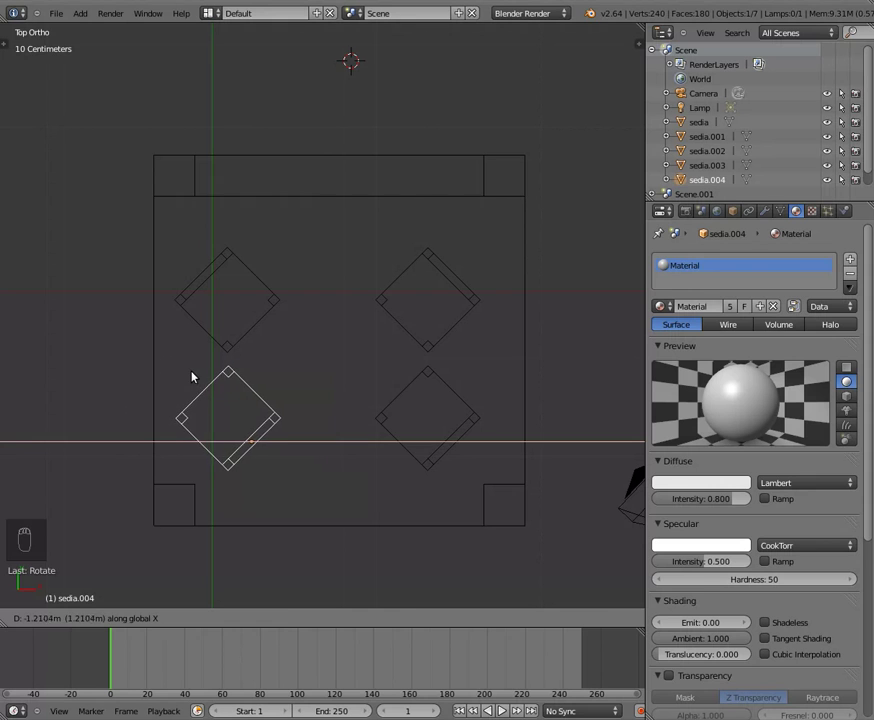
pyautogui.moveTo(222, 362); pyautogui.dragTo(252, 340)
pyautogui.press('r')
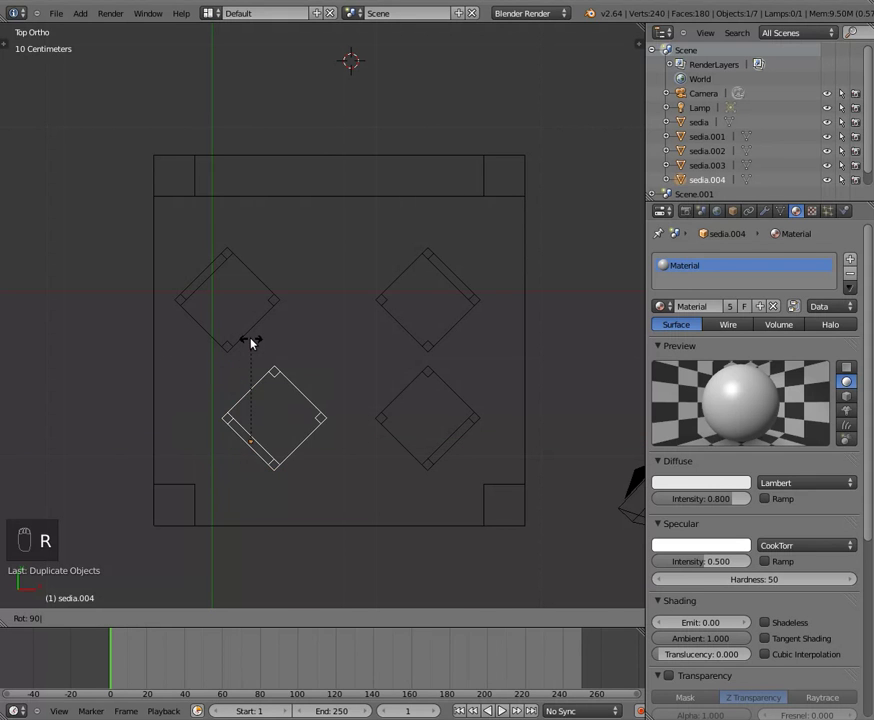
pyautogui.moveTo(278, 375); pyautogui.dragTo(231, 252)
pyautogui.press('g')
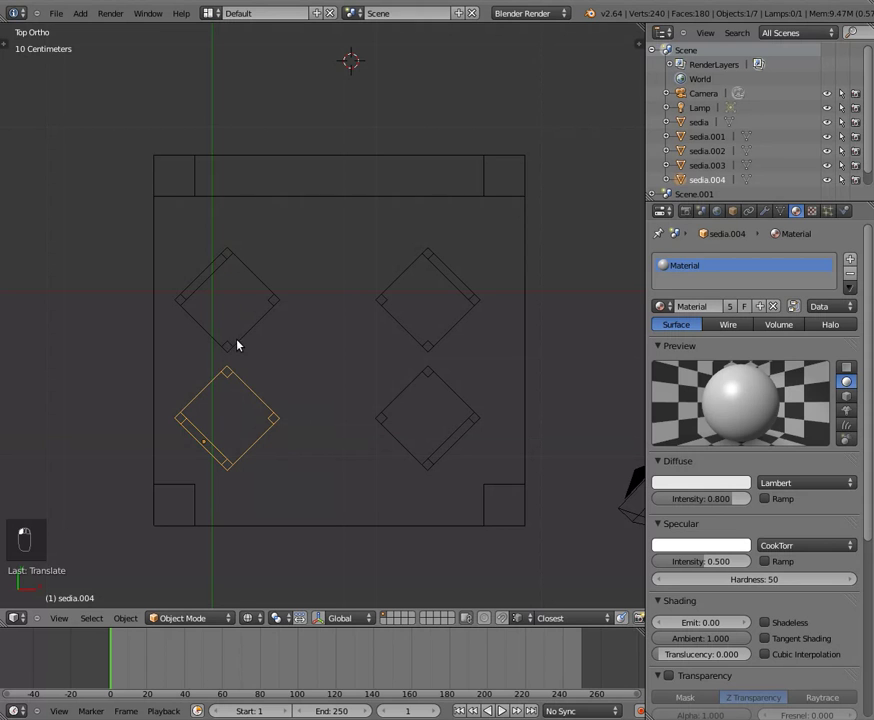
pyautogui.click(262, 344)
pyautogui.click(209, 276)
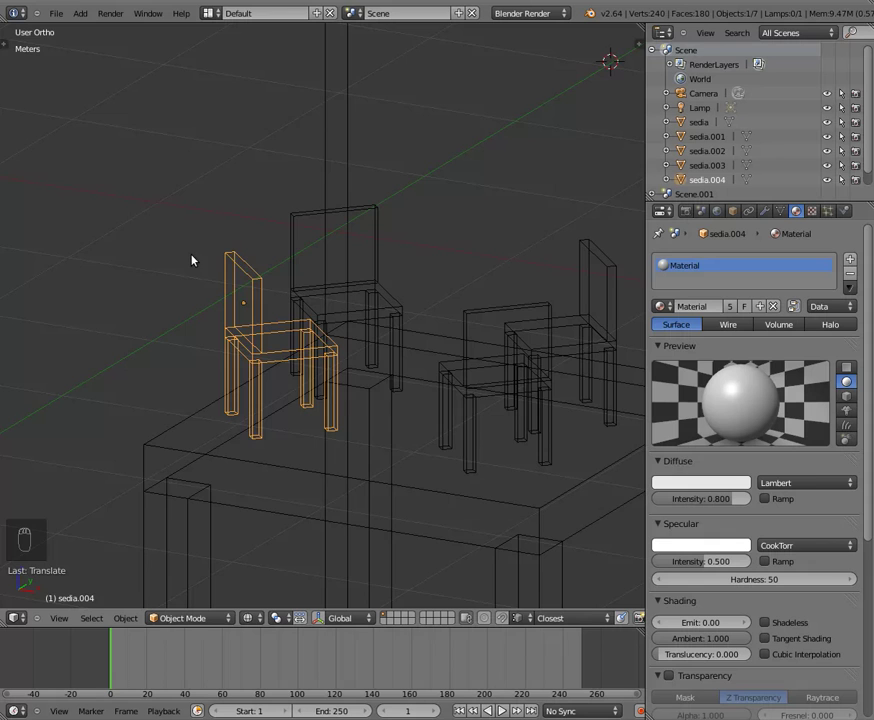
# Try turning 'sedia.004' to a new angle in top view, then select it in front view.
pyautogui.press('KP_7')
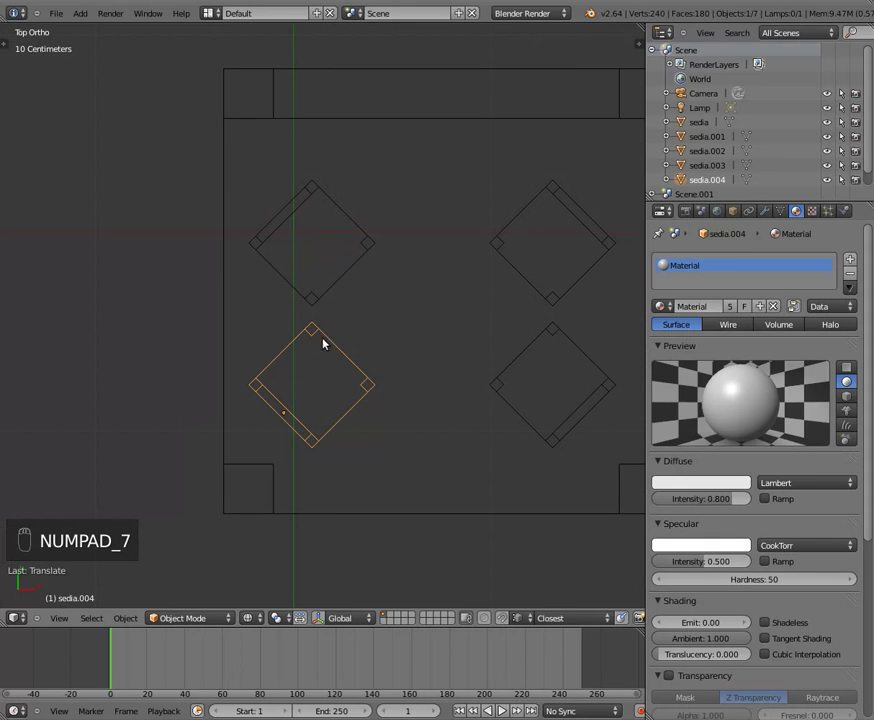
pyautogui.press('r')
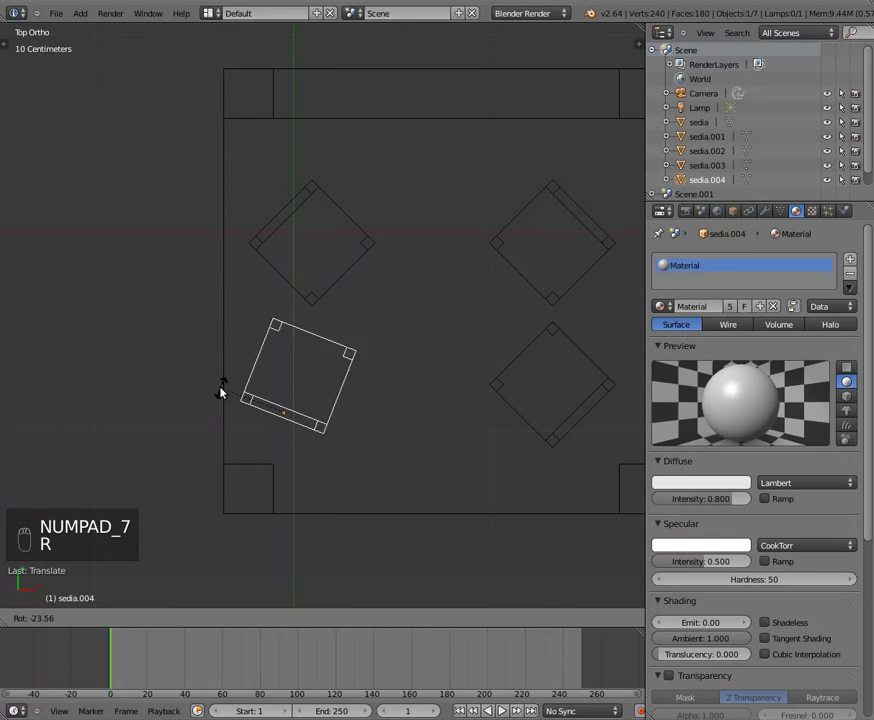
pyautogui.click(216, 372)
pyautogui.press('KP_1')
pyautogui.click(237, 304)
# Try tilting it in front view, then preview the four-chair grid through the camera.
pyautogui.press('r')
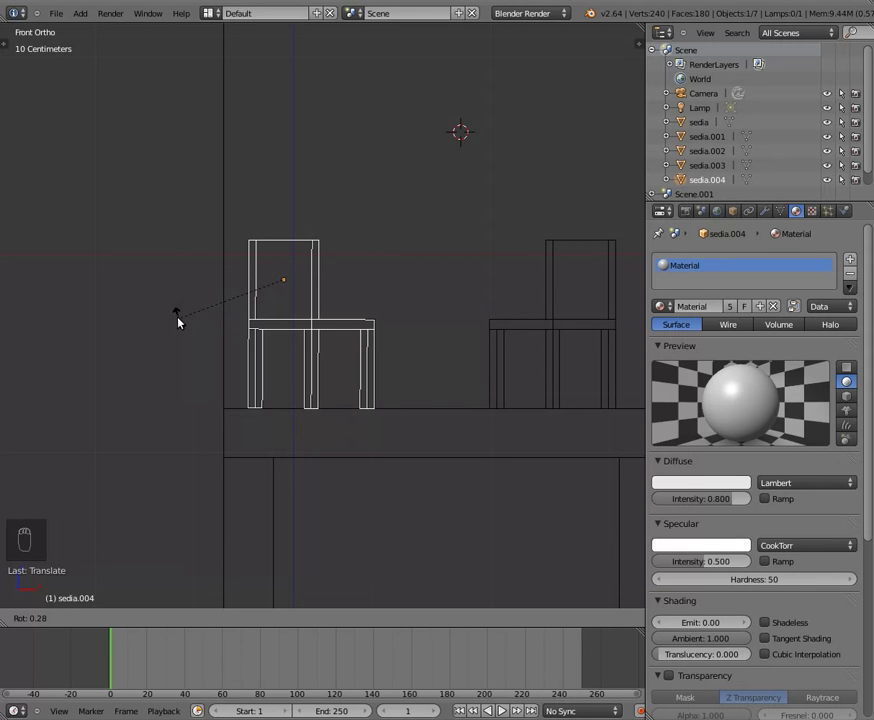
pyautogui.click(179, 317)
pyautogui.press('KP_7')
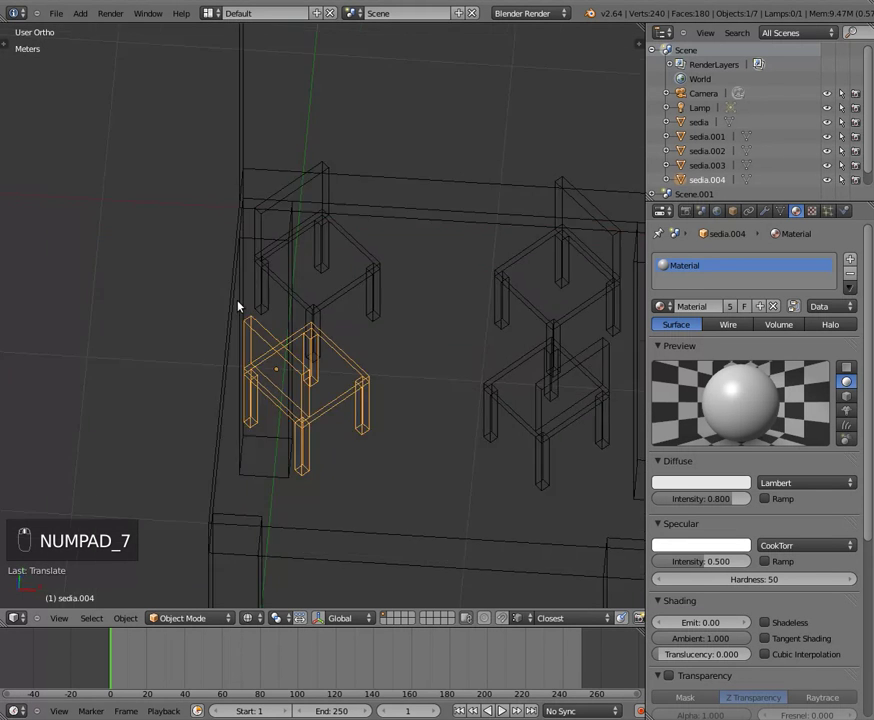
pyautogui.press('KP_0')
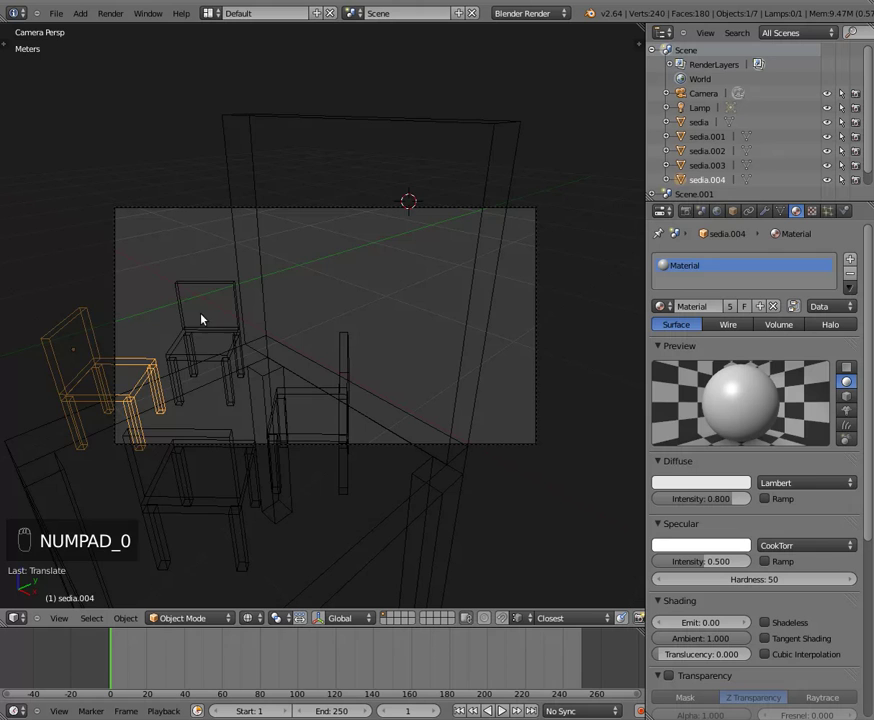
# Rotate the back-left chair 'sedia' and check it from top, front and angled views.
pyautogui.press('KP_5')
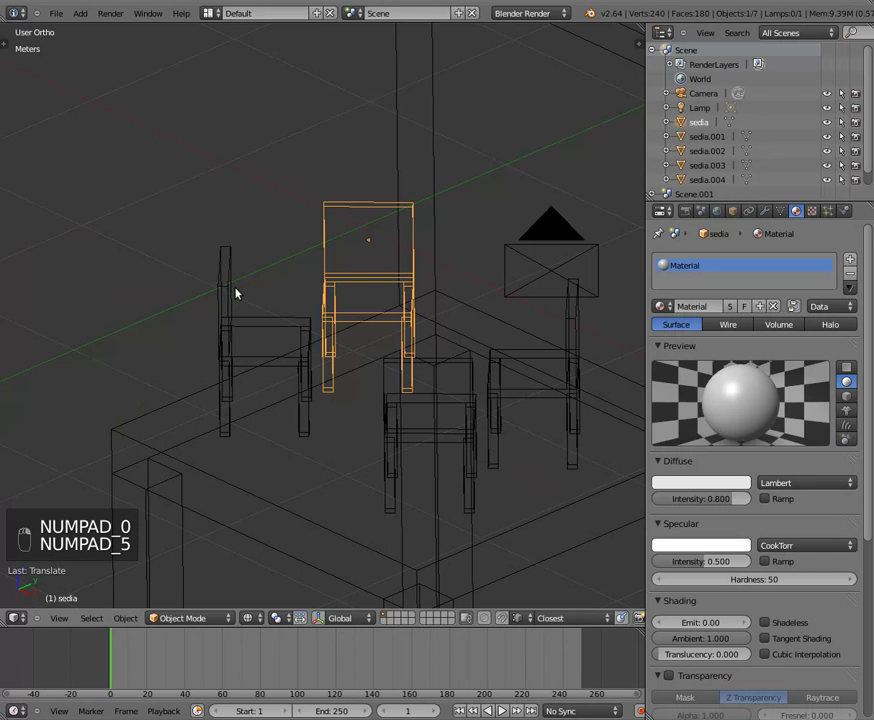
pyautogui.press('r')
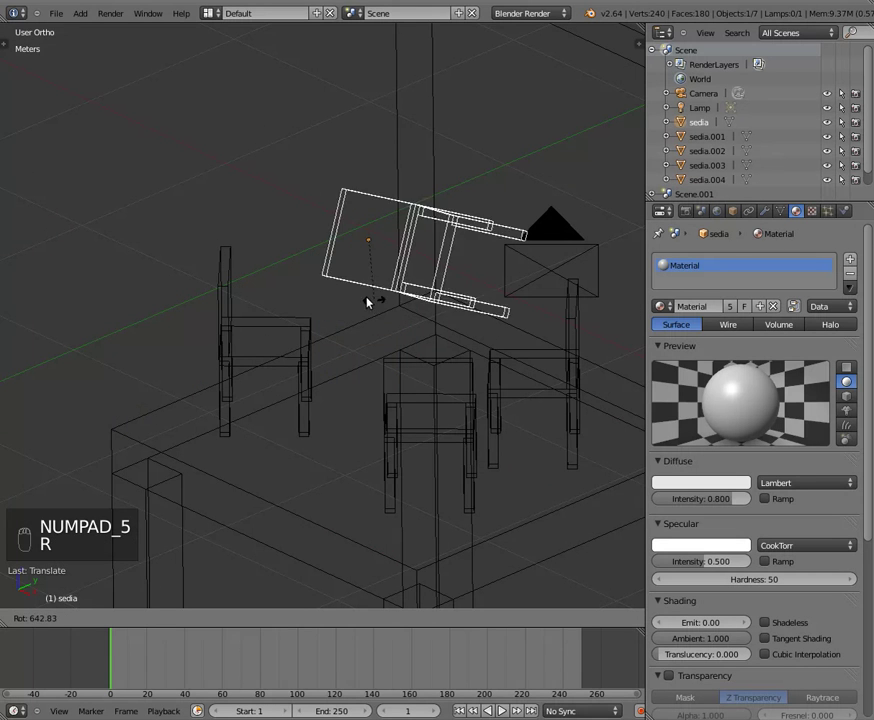
pyautogui.moveTo(360, 284); pyautogui.dragTo(398, 284)
pyautogui.press('KP_7')
pyautogui.press('KP_7')
pyautogui.press('KP_1')
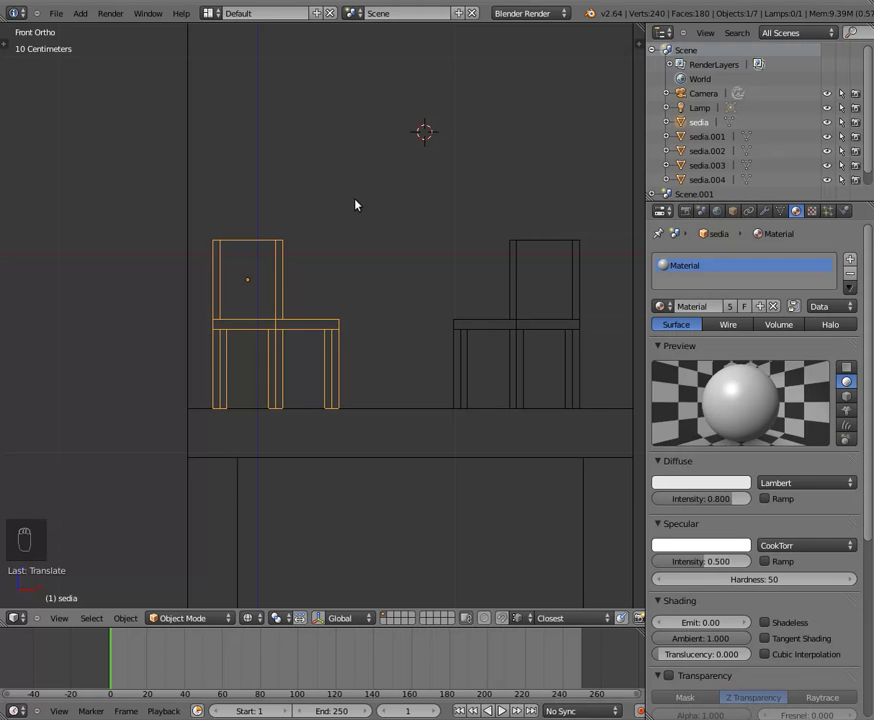
pyautogui.press('KP_1')
pyautogui.press('KP_3')
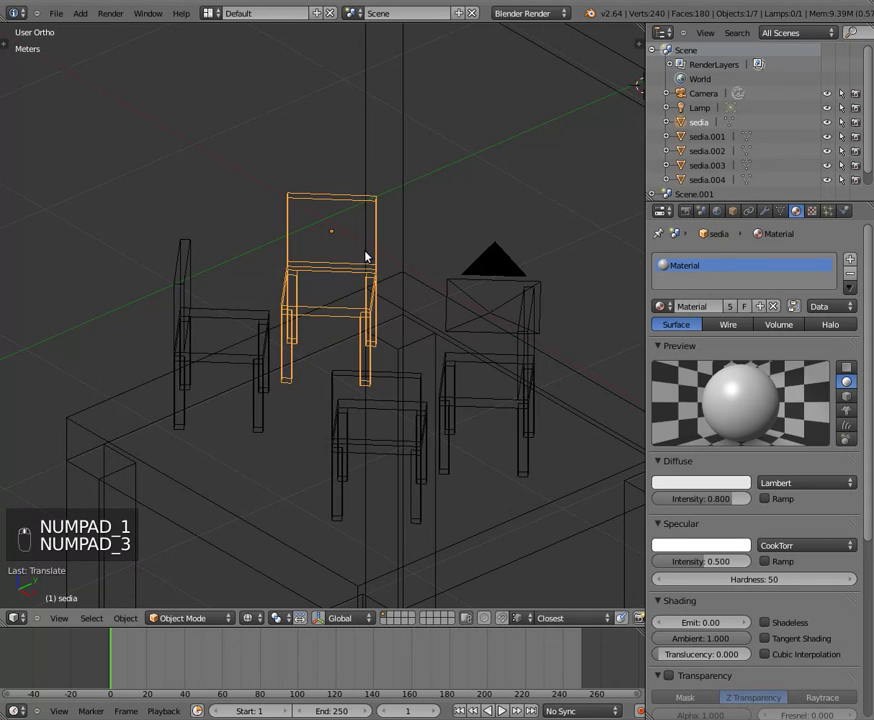
# Switch to solid shading and zoom out to see the whole giant chair.
pyautogui.press('z')
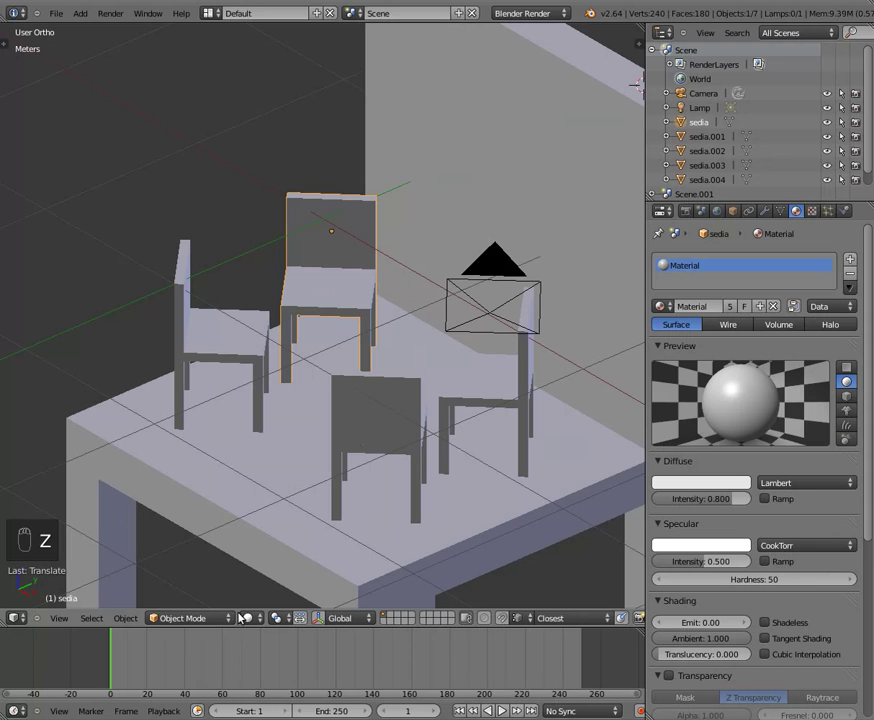
pyautogui.moveTo(252, 621); pyautogui.dragTo(262, 579)
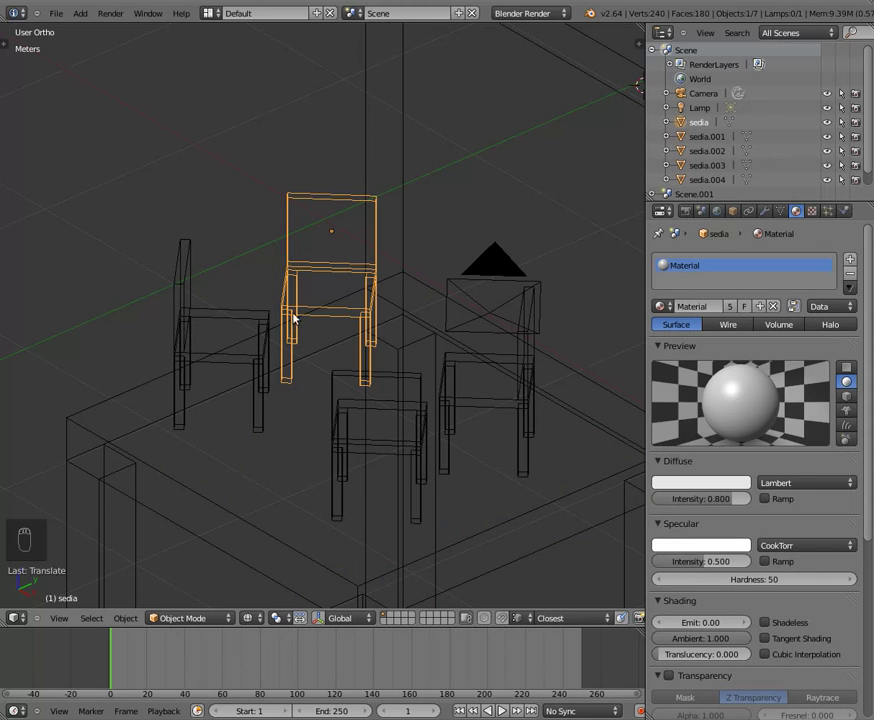
pyautogui.middleClick(269, 259)
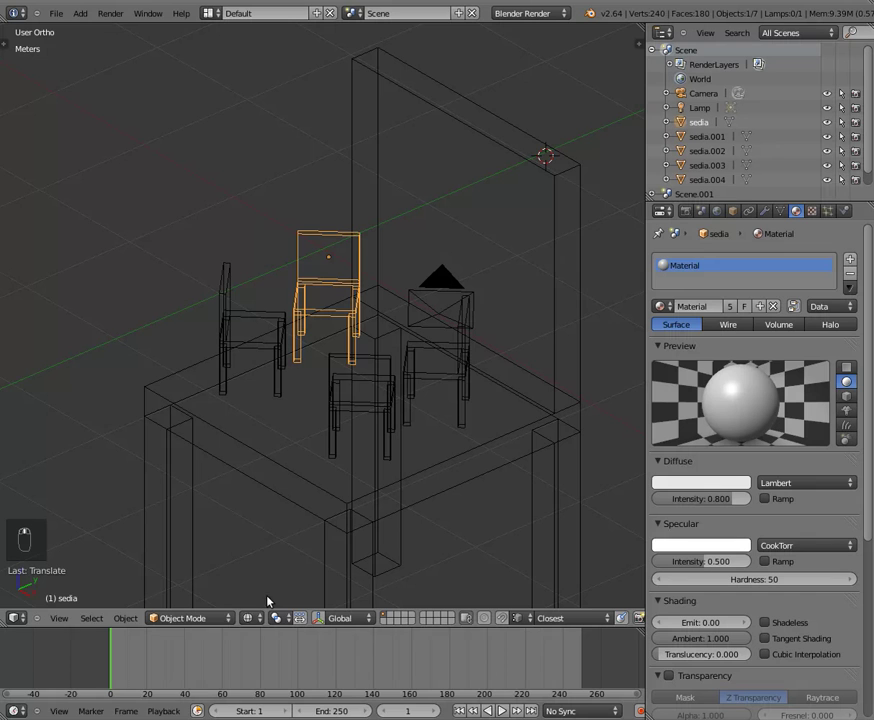
pyautogui.moveTo(247, 616); pyautogui.dragTo(330, 204)
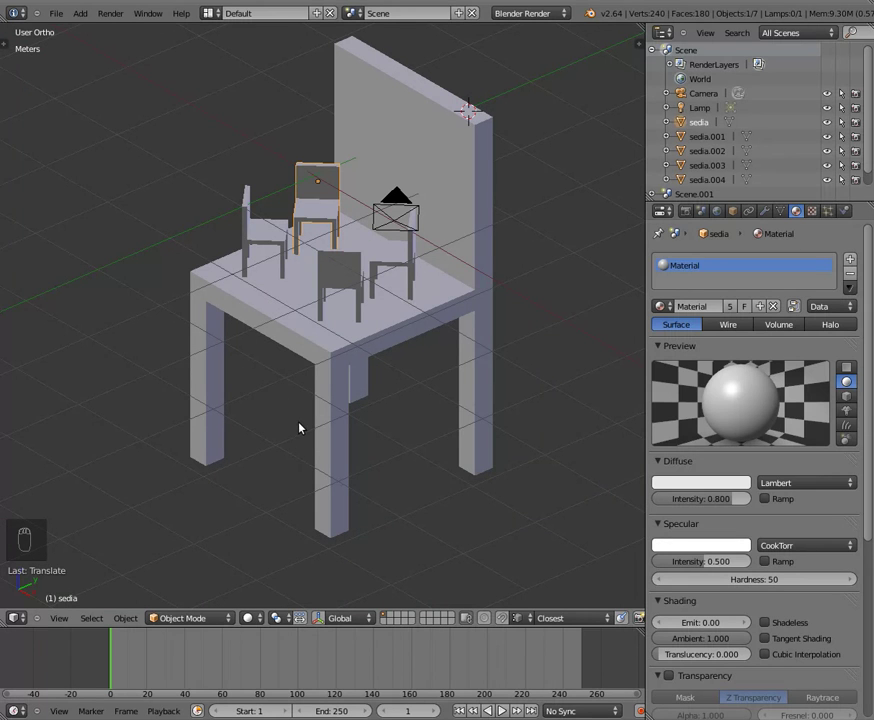
# Add a new mesh Plane above the giant chair's seat.
pyautogui.press('KP_7')
pyautogui.moveTo(299, 423); pyautogui.dragTo(327, 300)
pyautogui.press('z')
pyautogui.moveTo(327, 300); pyautogui.dragTo(183, 29)
pyautogui.middleClick(183, 29)
pyautogui.moveTo(313, 239); pyautogui.dragTo(268, 277)
# Scale the plane up so it extends far around the chairs, then check it from the side.
pyautogui.press('s')
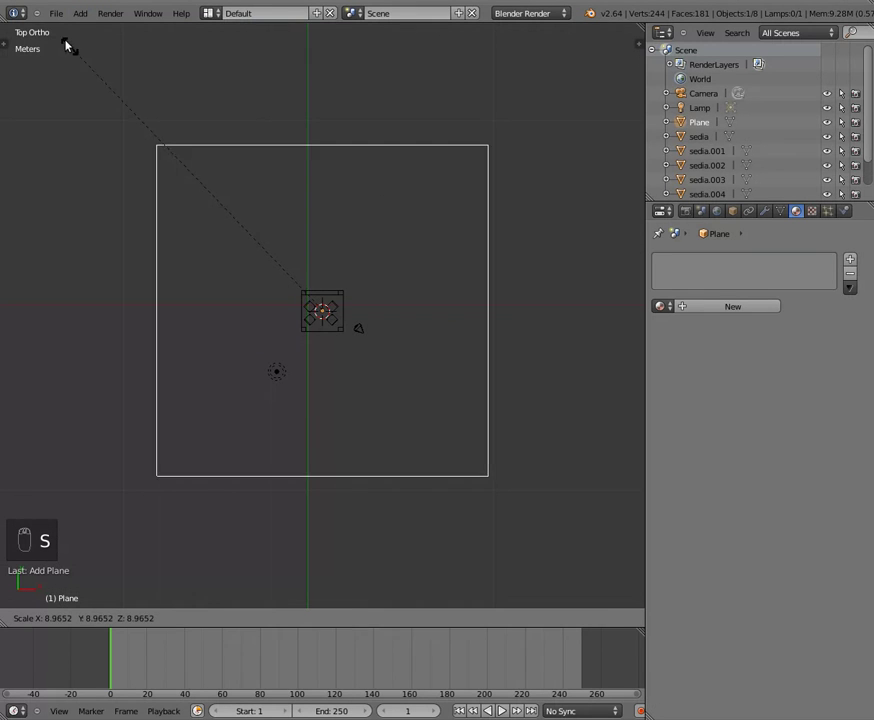
pyautogui.press('s')
pyautogui.press('KP_1')
pyautogui.press('KP_3')
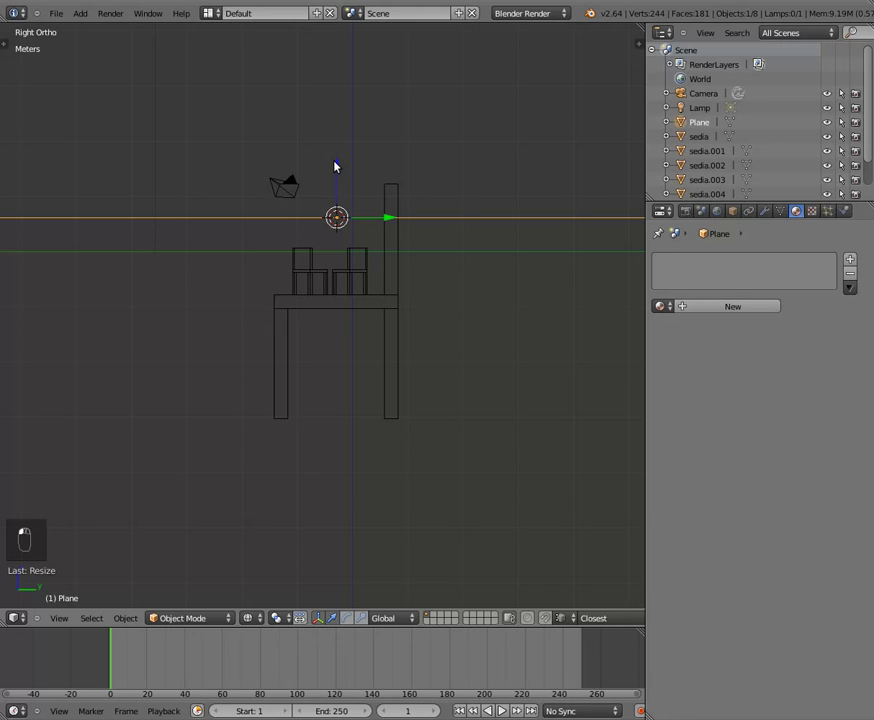
# Move the plane down along Z to the big chair's feet to serve as the floor, shown solid.
pyautogui.moveTo(337, 166); pyautogui.dragTo(349, 383)
pyautogui.press('g')
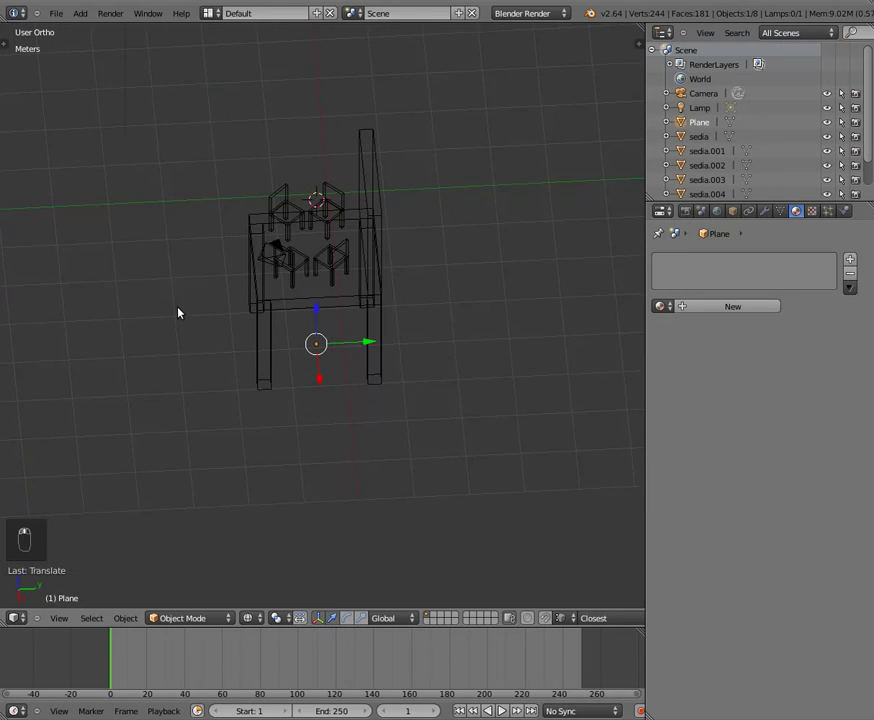
pyautogui.press('z')
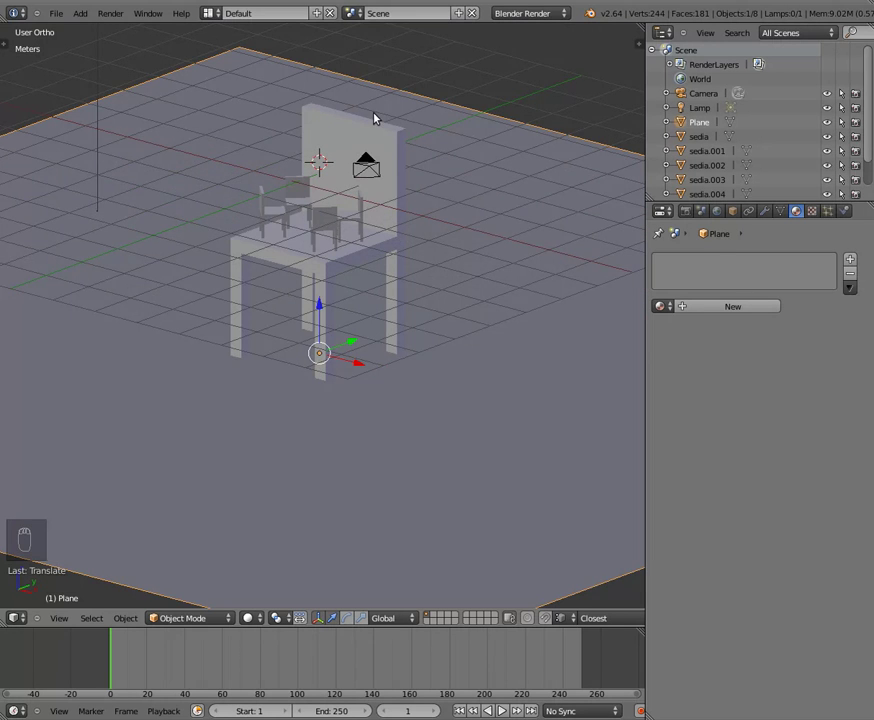
pyautogui.moveTo(356, 134); pyautogui.dragTo(369, 203)
pyautogui.moveTo(369, 203); pyautogui.dragTo(206, 189)
# Box- and shift-select chair objects, ending with the original 'sedia' active.
pyautogui.press('b')
pyautogui.moveTo(206, 189); pyautogui.dragTo(299, 112)
pyautogui.moveTo(299, 112); pyautogui.dragTo(315, 309)
pyautogui.click(315, 309)
pyautogui.moveTo(307, 317); pyautogui.dragTo(318, 276)
pyautogui.click(318, 276)
pyautogui.rightClick(311, 319)
# Circle-select the big chair and the four small chairs in the viewport.
pyautogui.press('z')
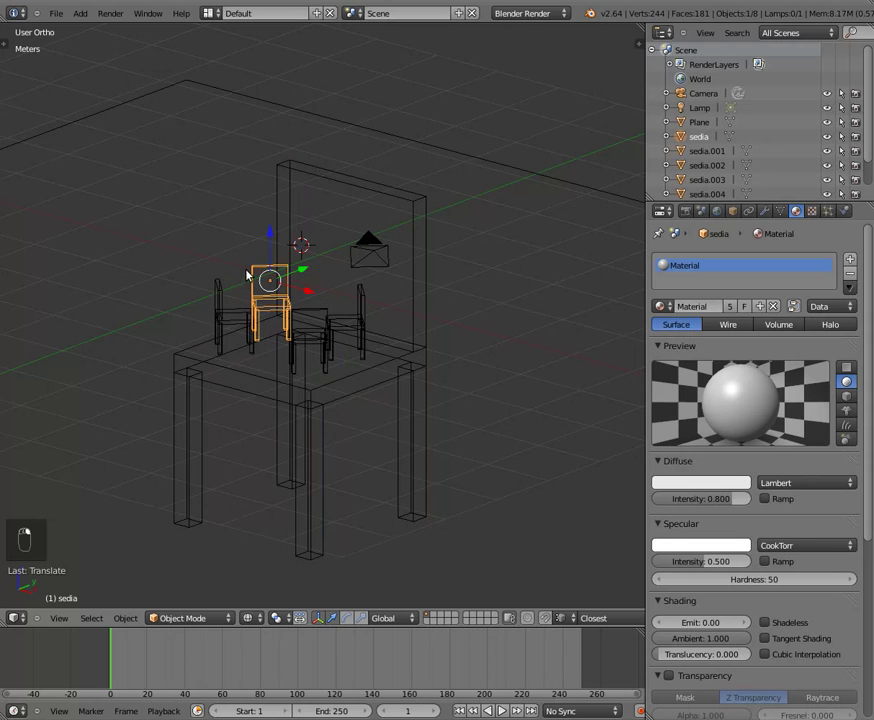
pyautogui.press('b')
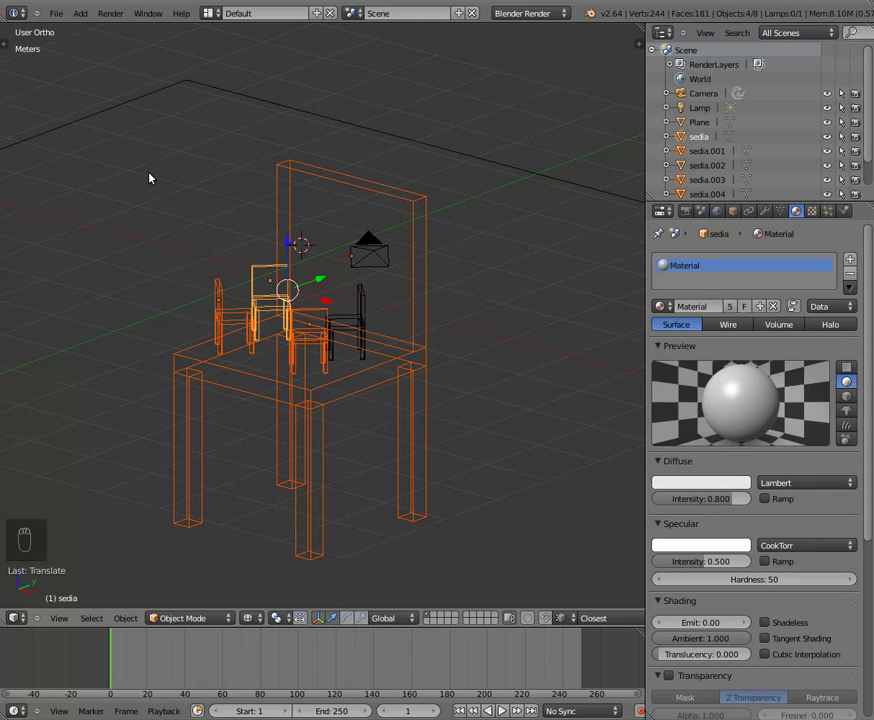
pyautogui.moveTo(153, 185); pyautogui.dragTo(154, 183)
pyautogui.press('a')
pyautogui.press('c')
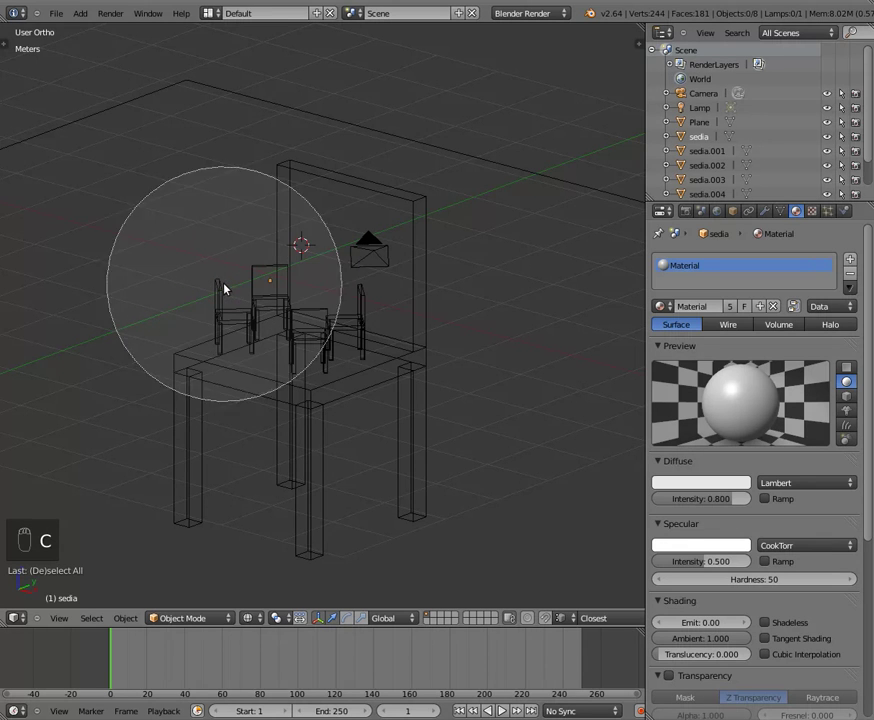
pyautogui.middleClick(196, 334)
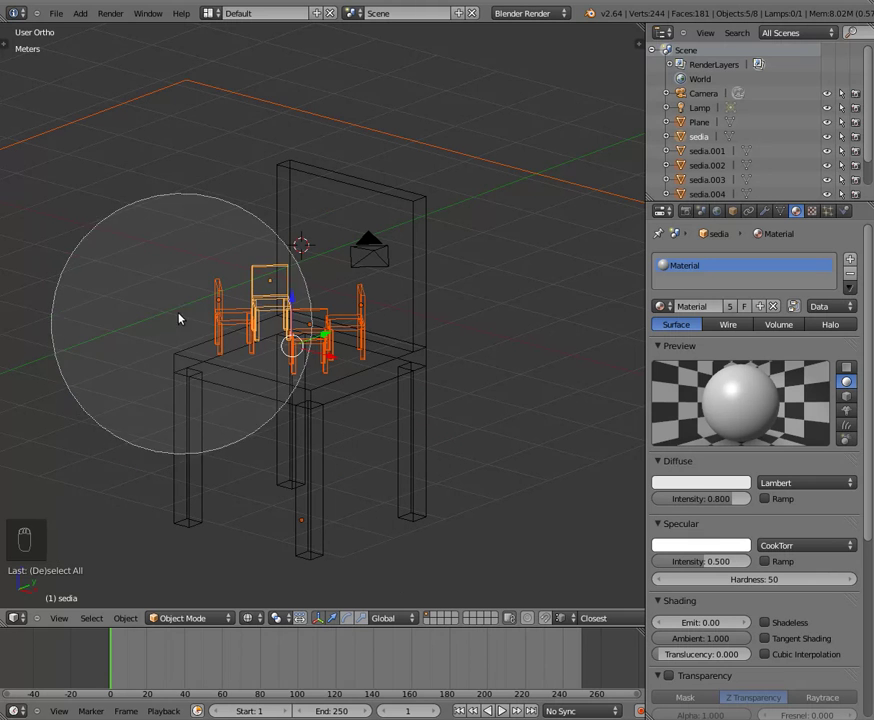
pyautogui.moveTo(250, 149); pyautogui.dragTo(154, 591)
# Create material 'arancione' with orange diffuse colour and link it to all selected chairs.
pyautogui.middleClick(154, 591)
pyautogui.moveTo(248, 617); pyautogui.dragTo(681, 485)
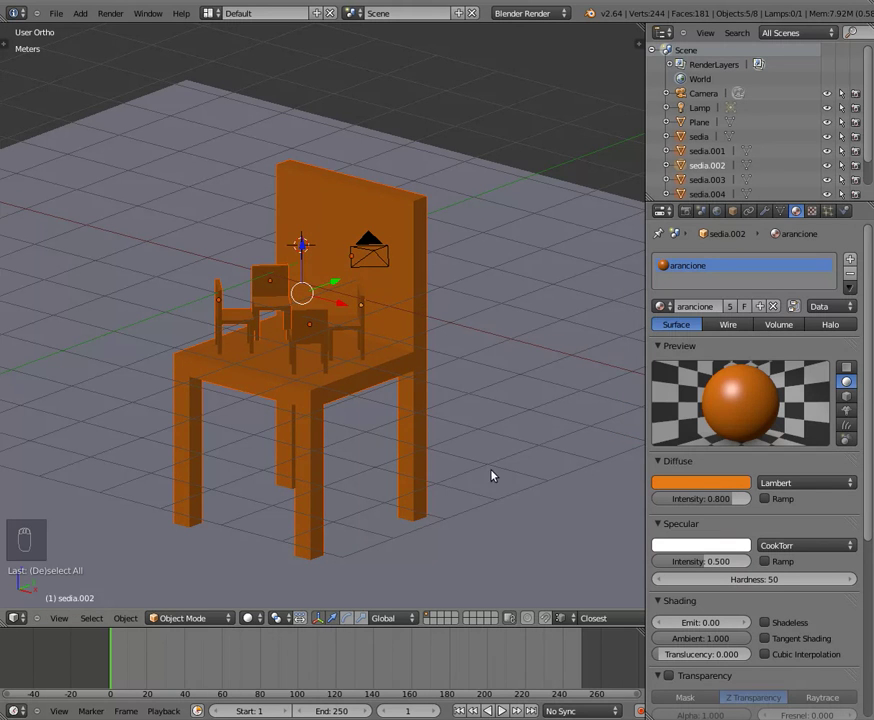
# Give the floor Plane a new material 'avorio' with an ivory diffuse colour.
pyautogui.middleClick(477, 328)
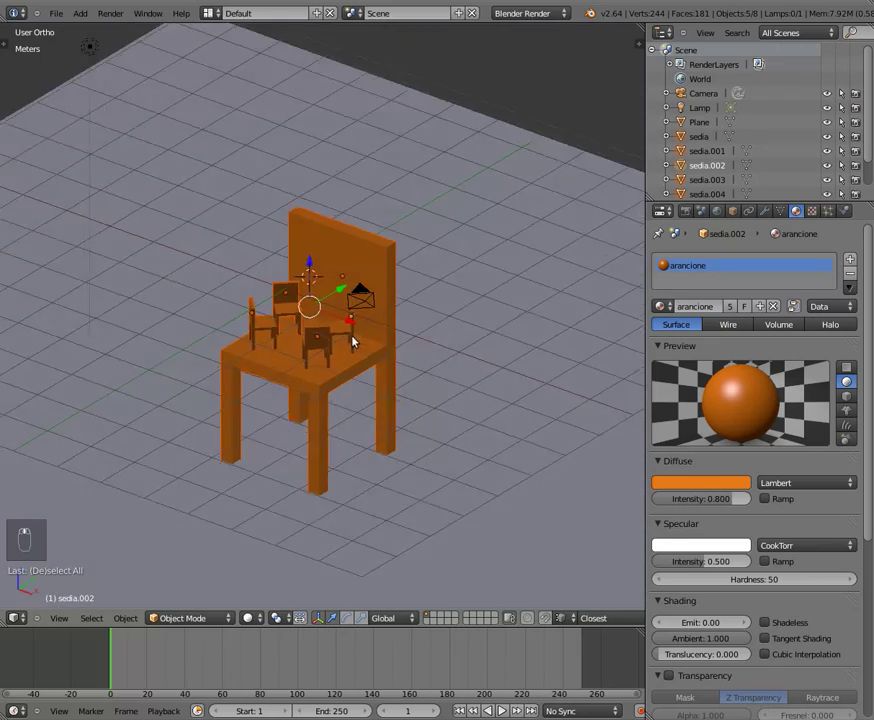
pyautogui.middleClick(385, 246)
pyautogui.moveTo(432, 120); pyautogui.dragTo(666, 309)
pyautogui.moveTo(666, 309); pyautogui.dragTo(669, 333)
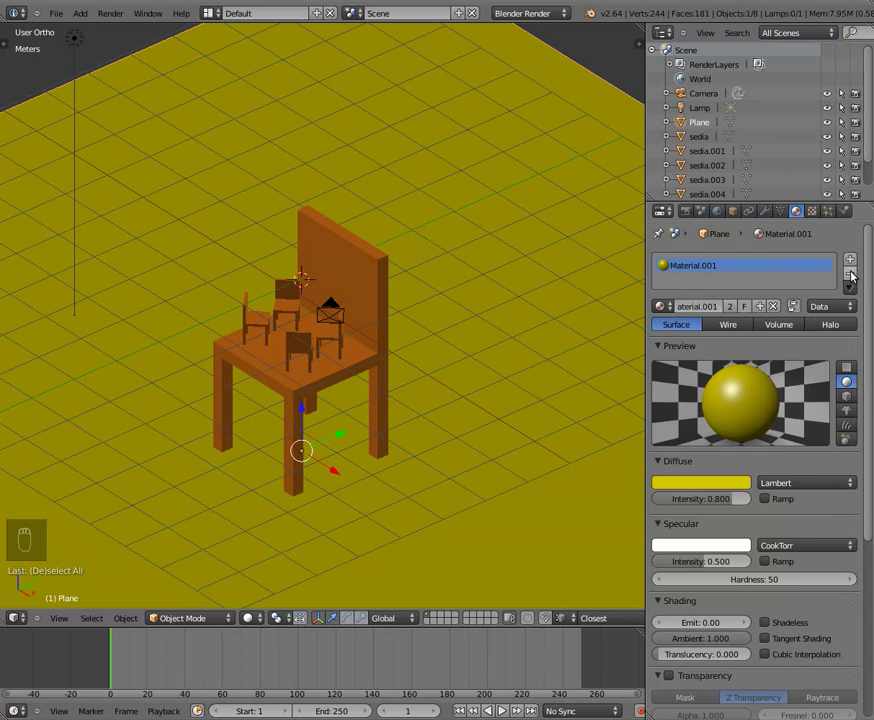
pyautogui.click(856, 276)
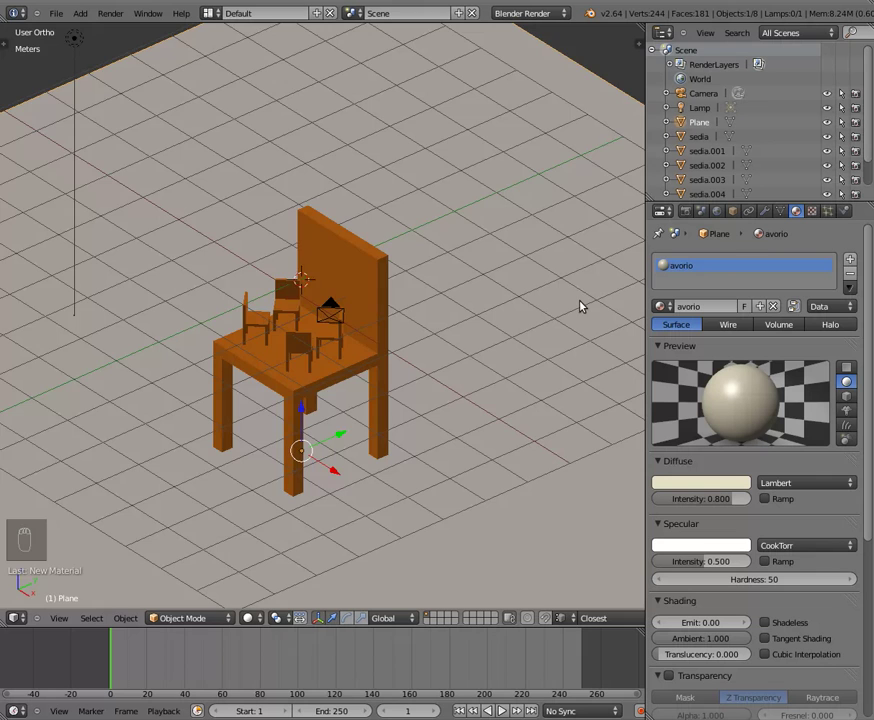
pyautogui.press('KP_0')
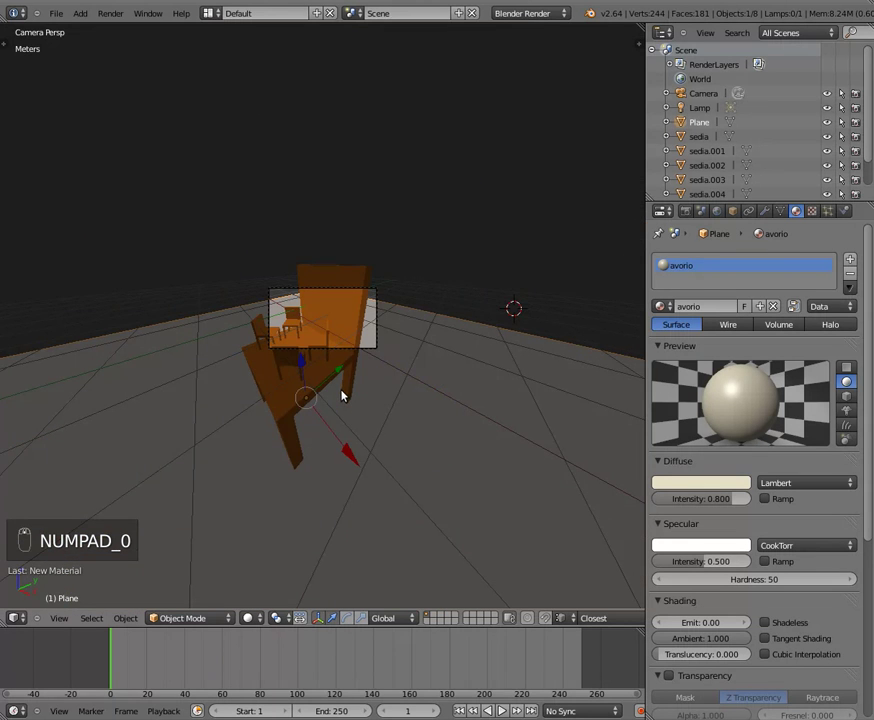
pyautogui.press('KP_7')
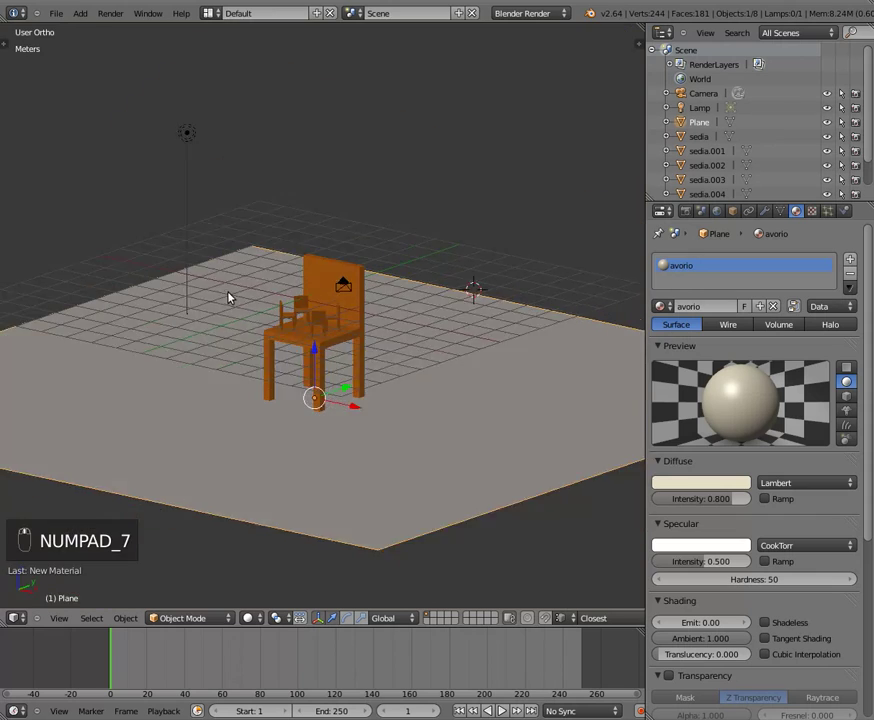
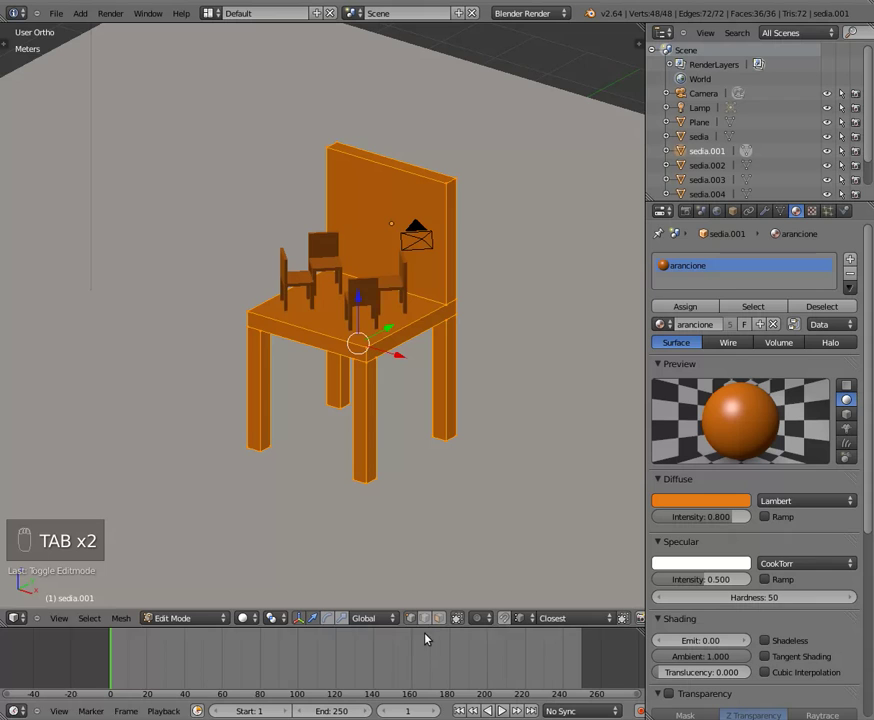
# Assign a white material 'bianco' to the backrest's front face of sedia.001 in face select mode.
pyautogui.click(427, 621)
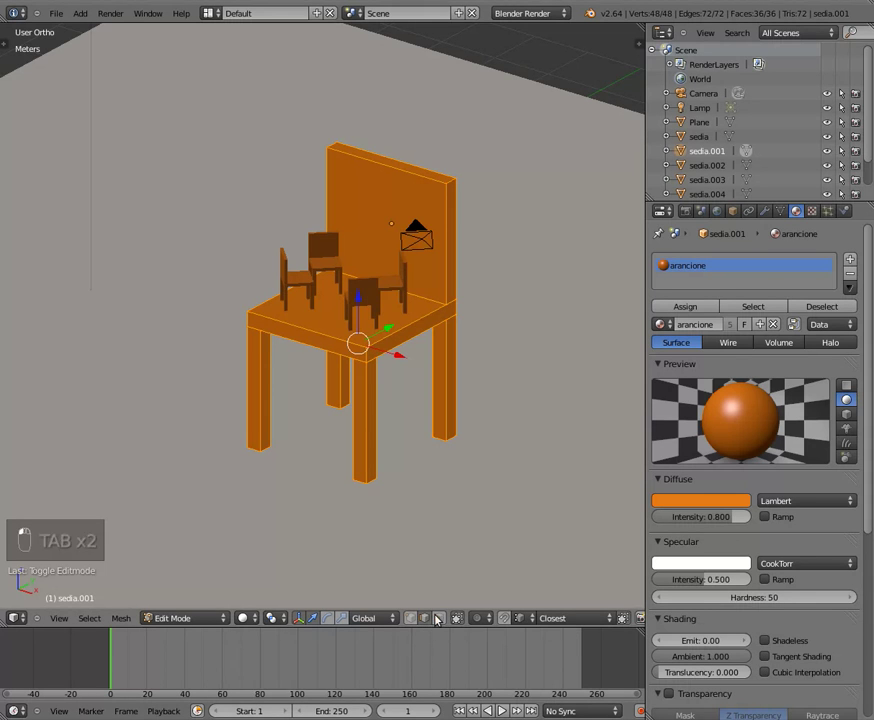
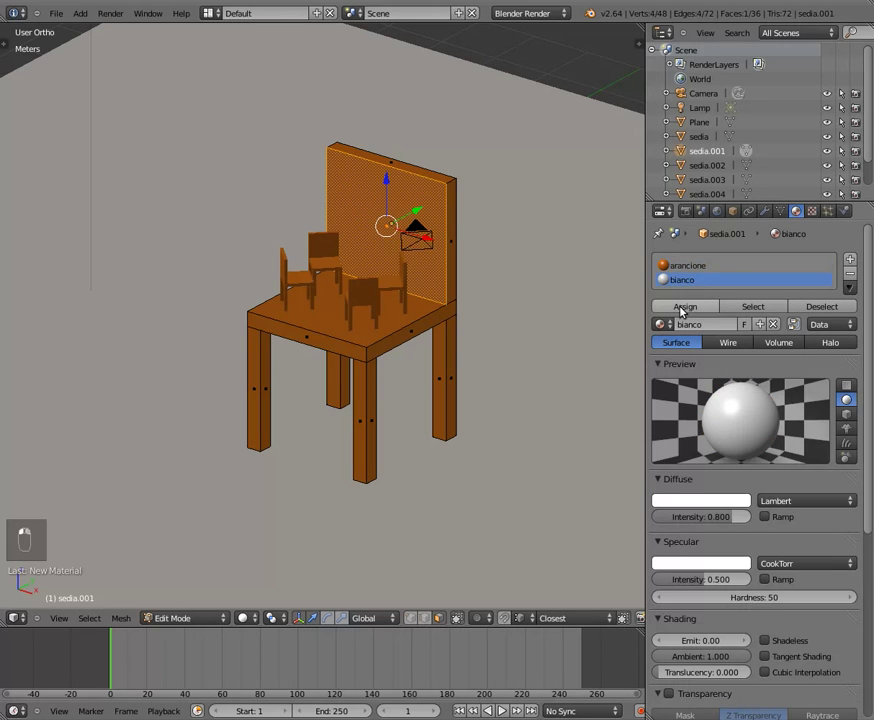
pyautogui.press('Tab')
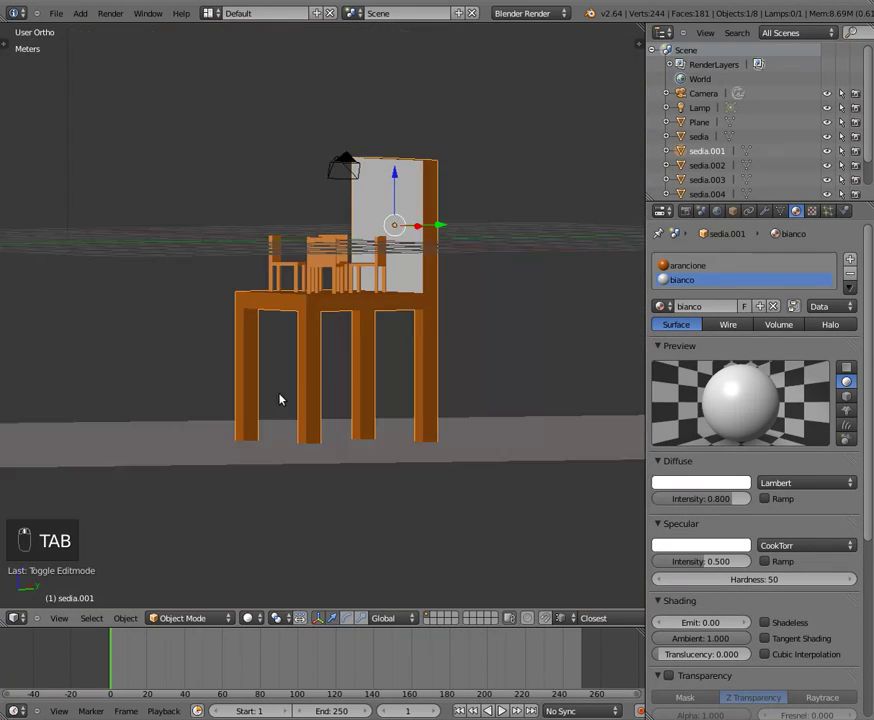